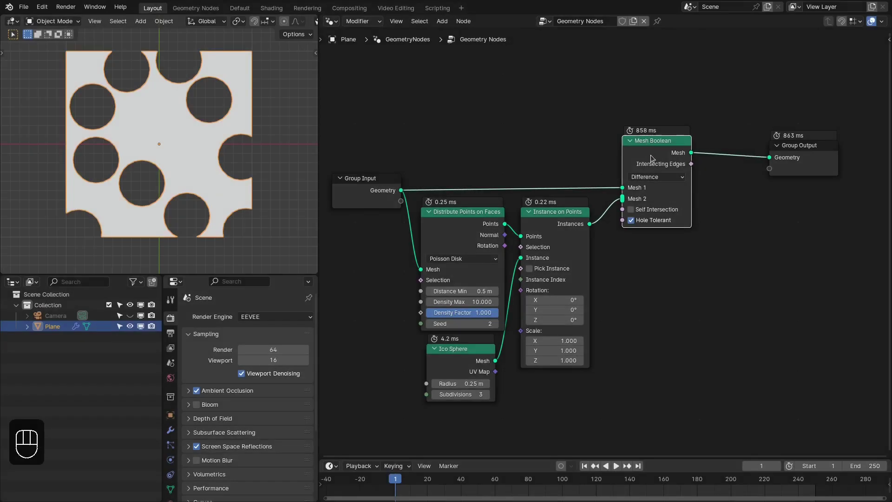
# Step: Raise the Distribute Points on Faces seed to 5 so the punched holes move to new spots
pyautogui.click(827, 163)
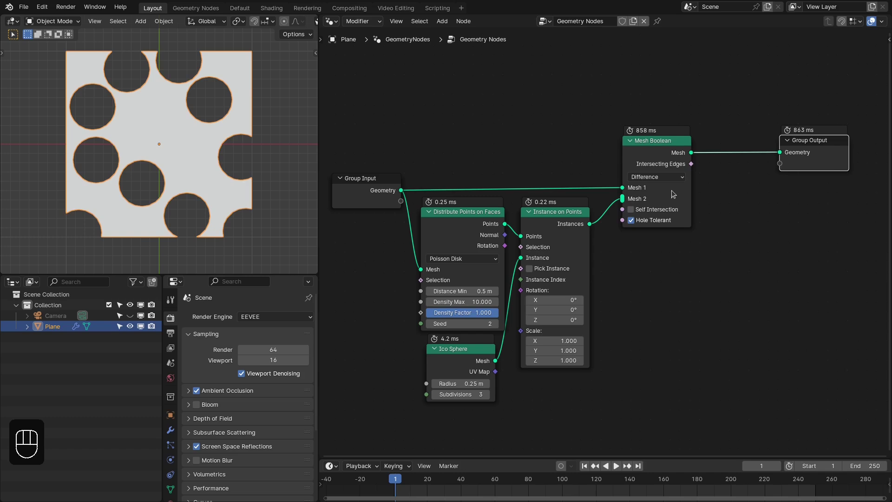
pyautogui.moveTo(588, 121); pyautogui.dragTo(585, 118)
pyautogui.moveTo(604, 125); pyautogui.dragTo(640, 241)
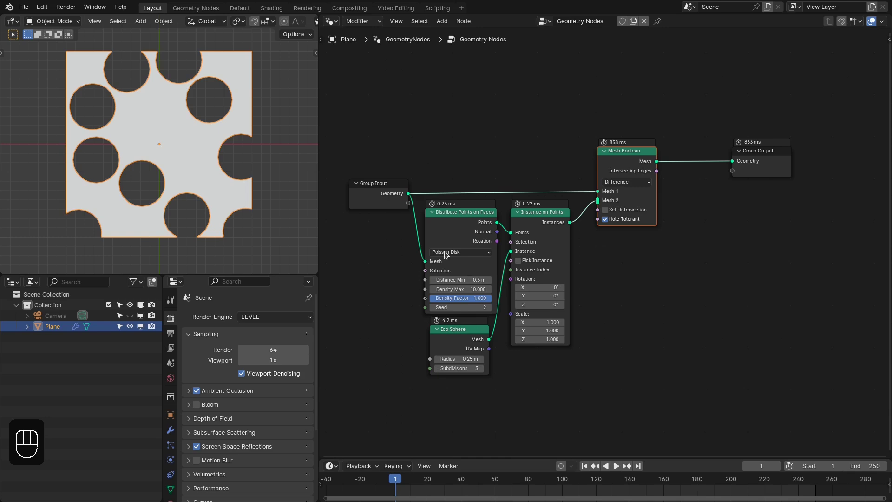
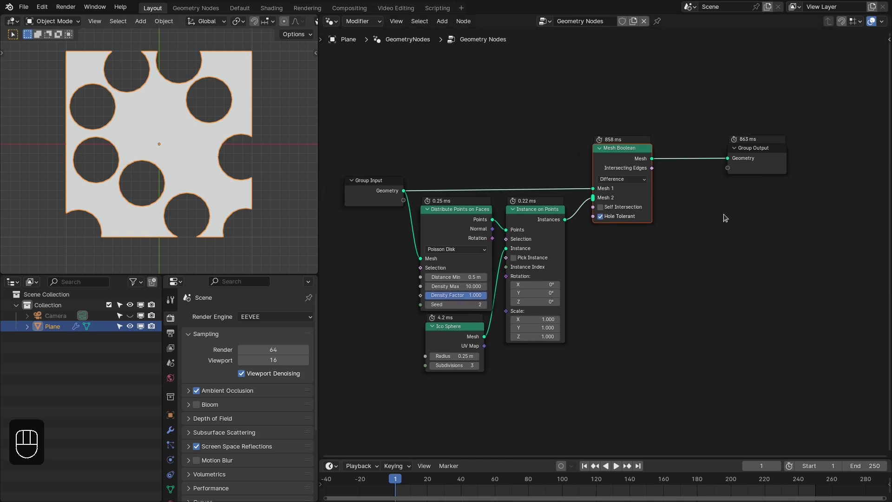
pyautogui.click(726, 215)
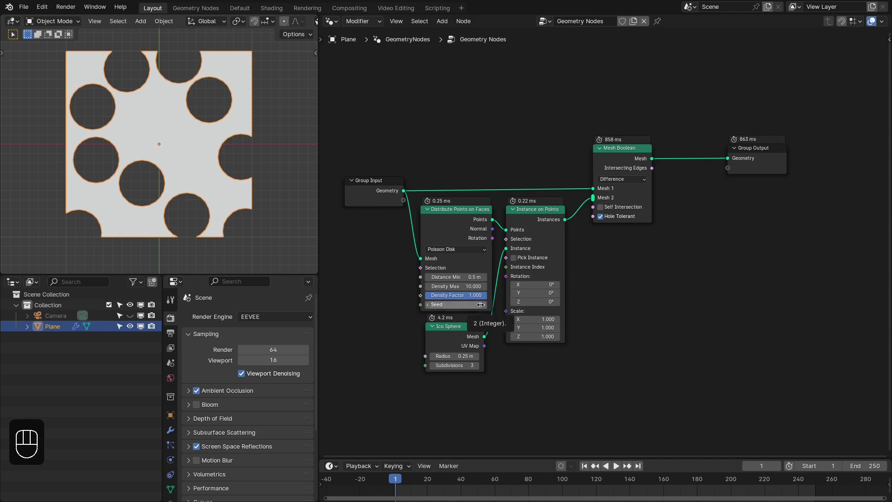
pyautogui.click(484, 307)
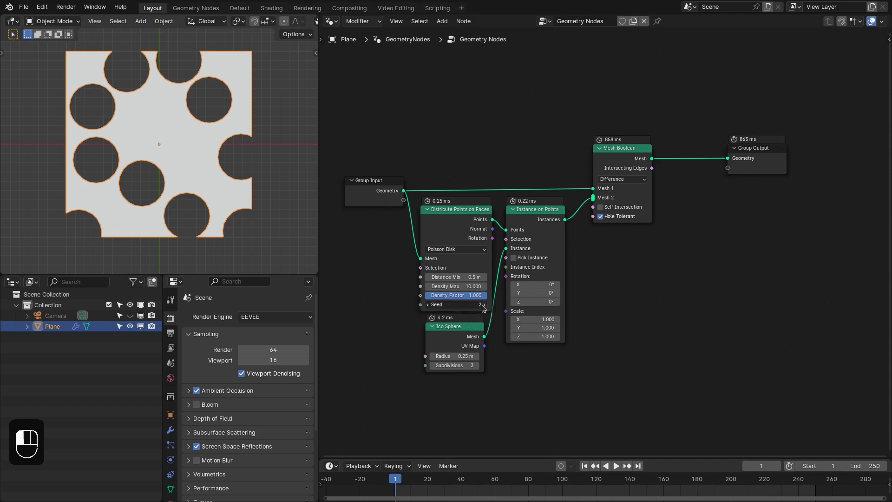
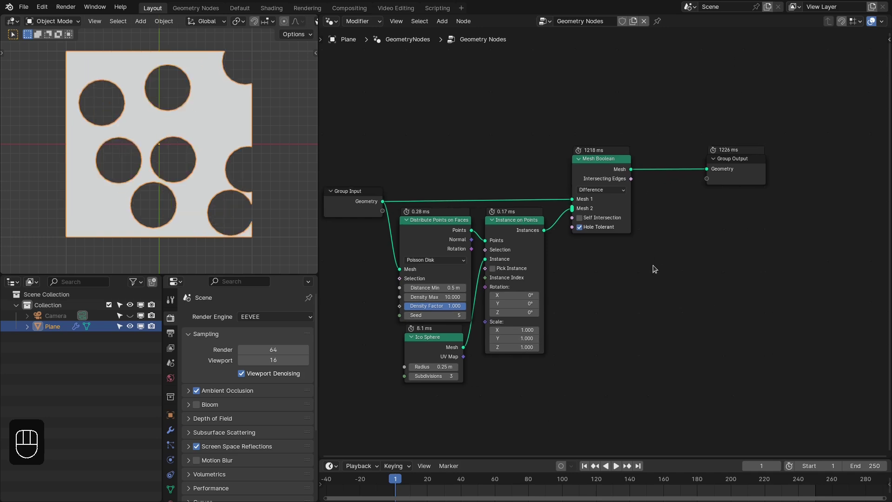
# Step: Drop a Bake node on the link between Mesh Boolean and Group Output and set it to Still
pyautogui.press('shift+a')
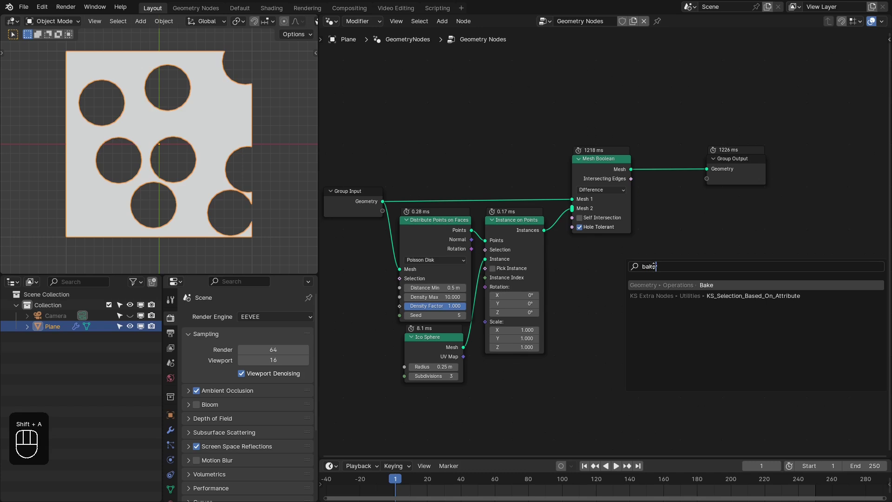
pyautogui.click(749, 180)
pyautogui.moveTo(667, 209); pyautogui.dragTo(629, 170)
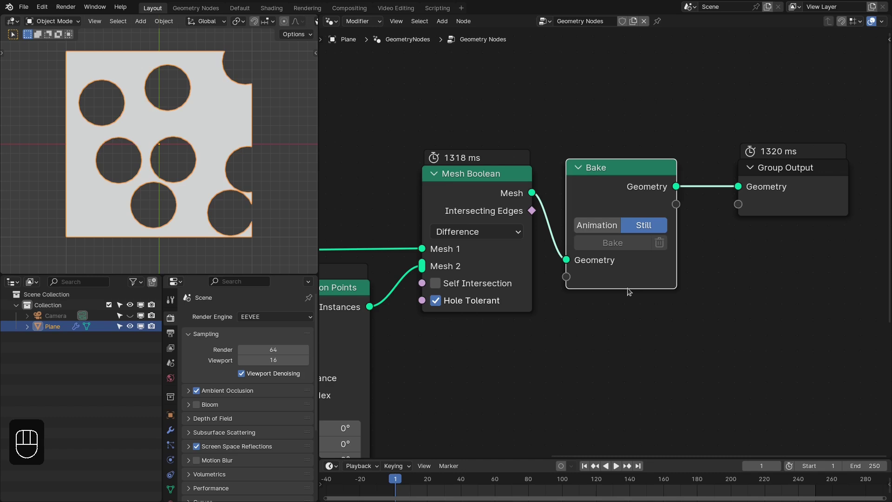
pyautogui.press('n')
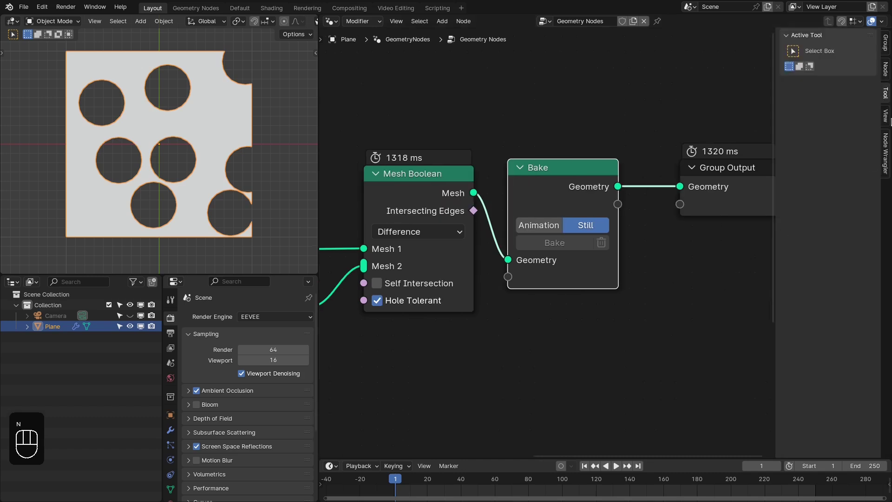
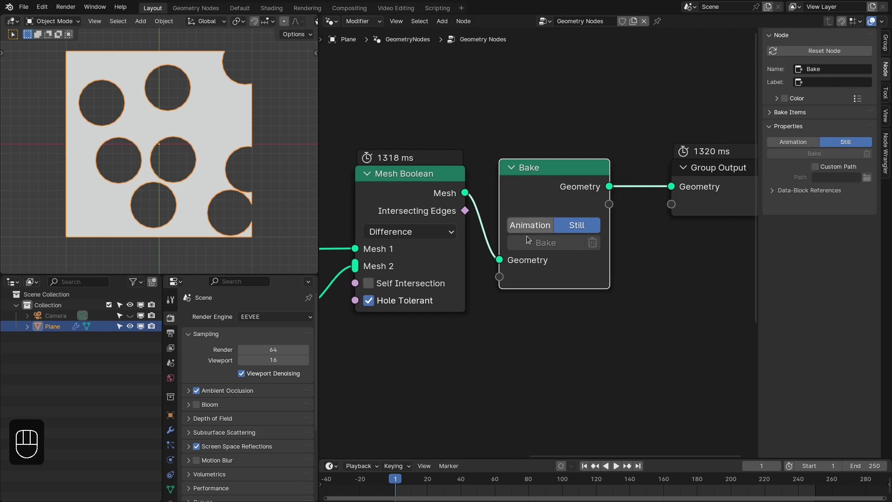
pyautogui.click(535, 231)
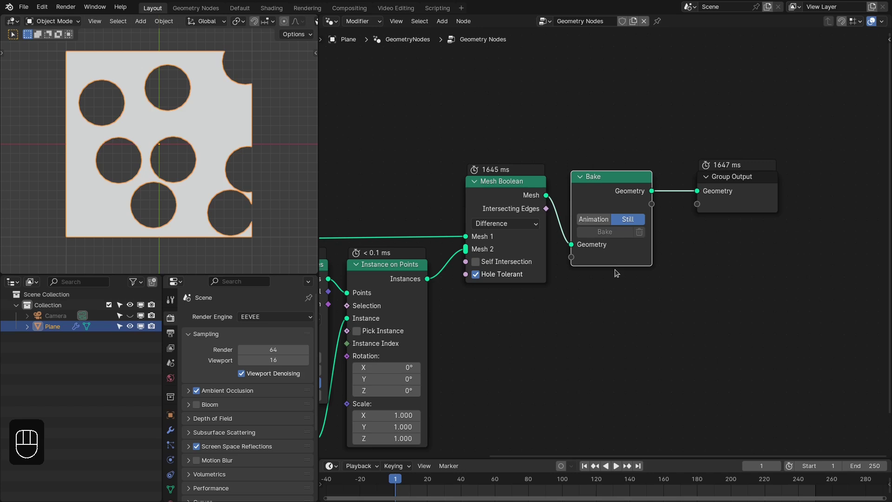
# Step: Bake the holed plane as a still (Baked Frame 1) and scrub to frame 73 to confirm it stays fixed
pyautogui.moveTo(29, 12); pyautogui.dragTo(633, 270)
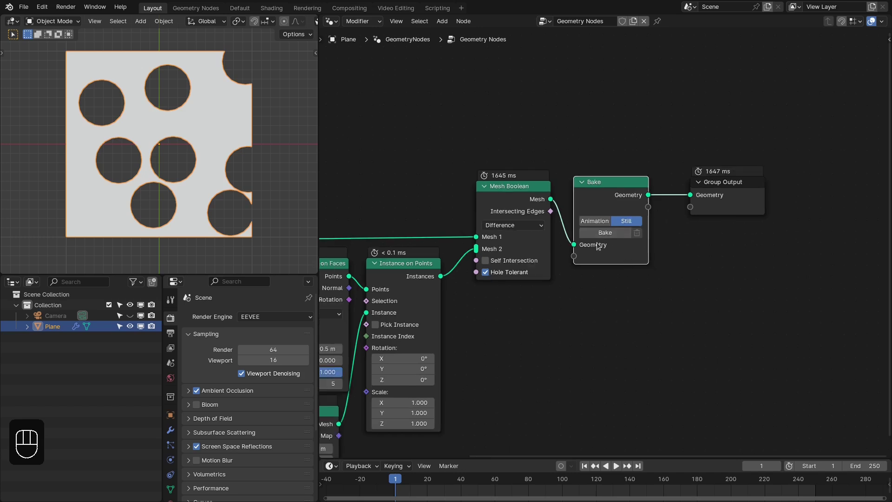
pyautogui.moveTo(611, 397); pyautogui.dragTo(635, 167)
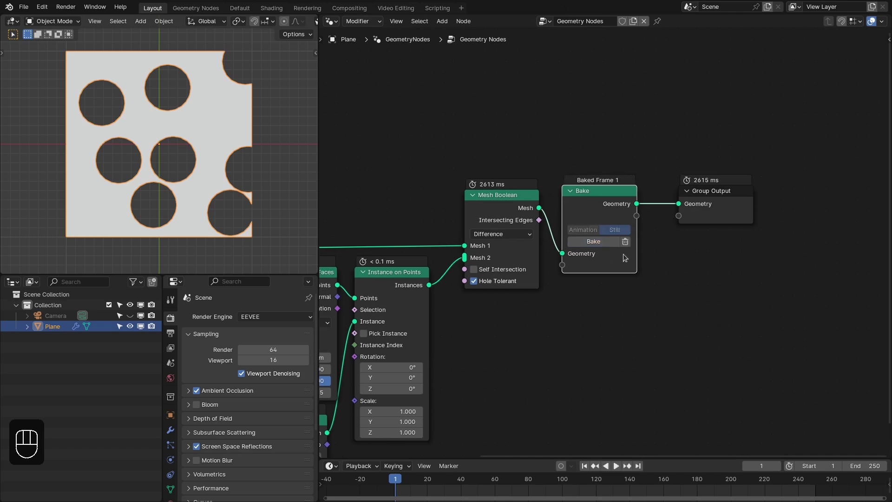
pyautogui.moveTo(562, 164); pyautogui.dragTo(645, 201)
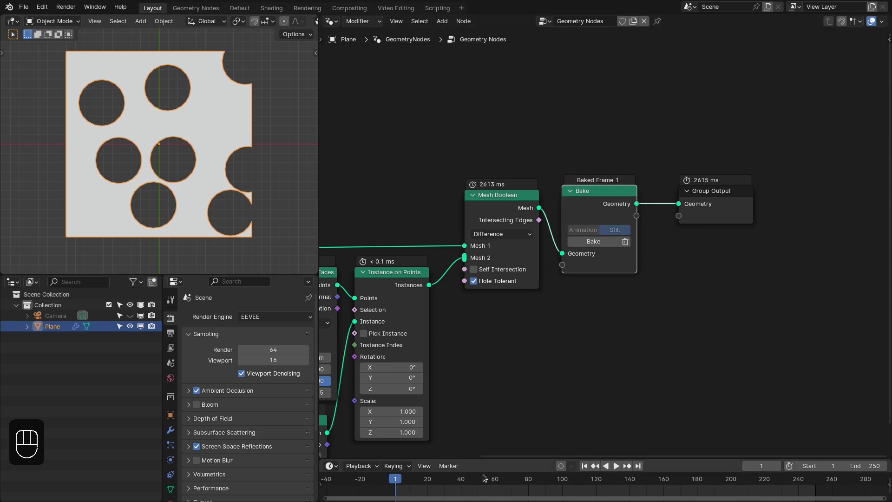
pyautogui.middleClick(578, 339)
pyautogui.moveTo(467, 488); pyautogui.dragTo(596, 317)
pyautogui.click(682, 204)
# Step: Add Set Position between Bake and Group Output and lower Ico Sphere subdivisions to 2
pyautogui.press('shift+a')
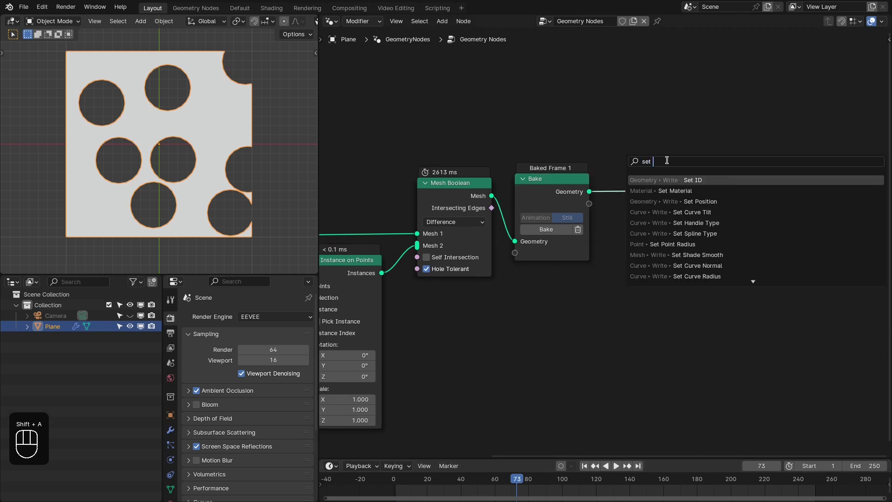
pyautogui.press('Down')
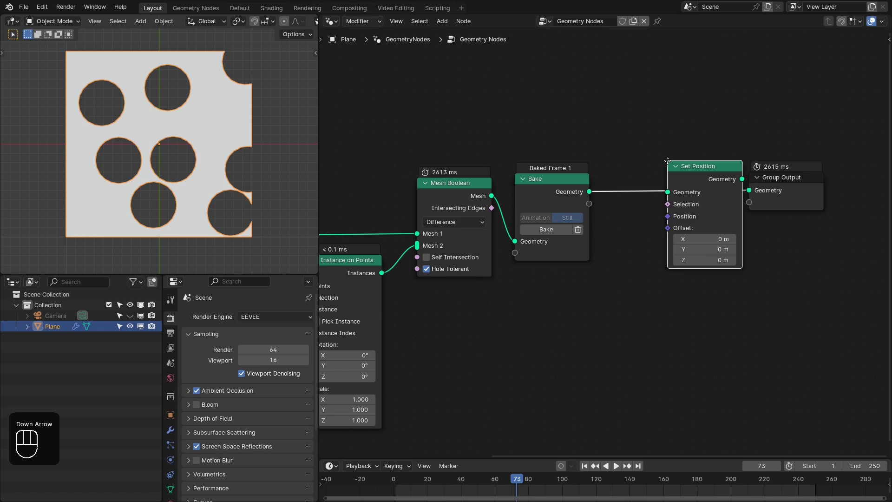
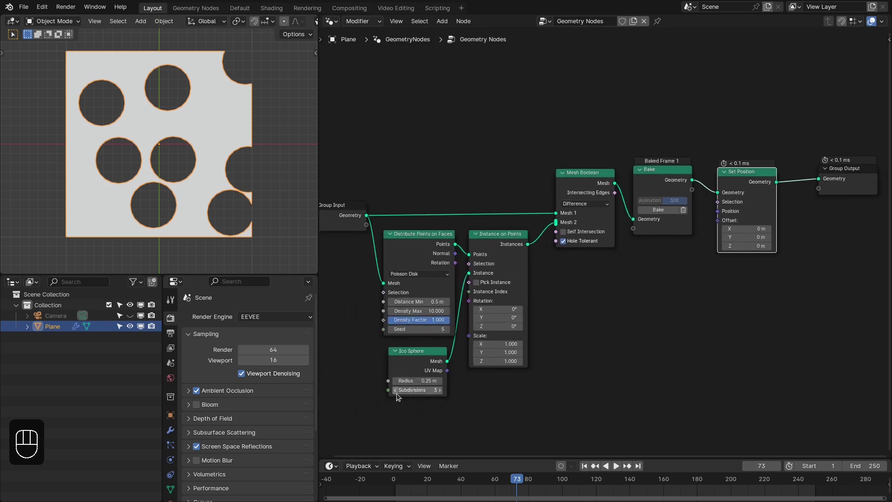
pyautogui.click(397, 393)
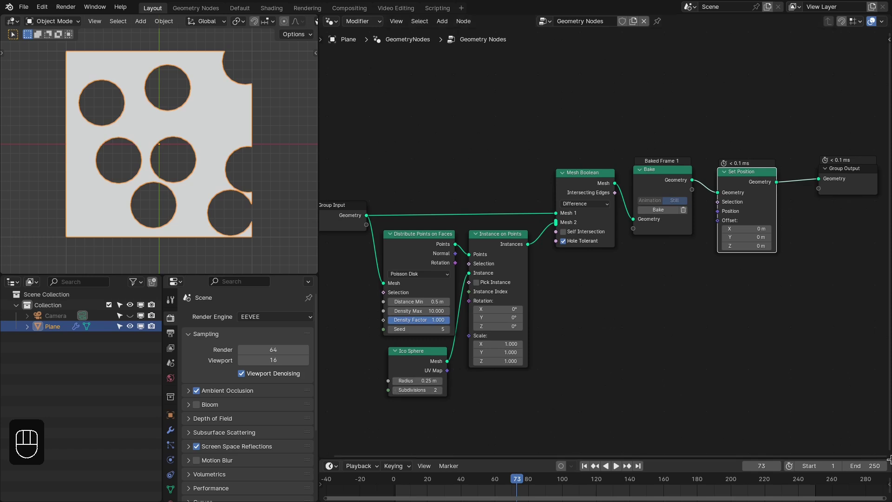
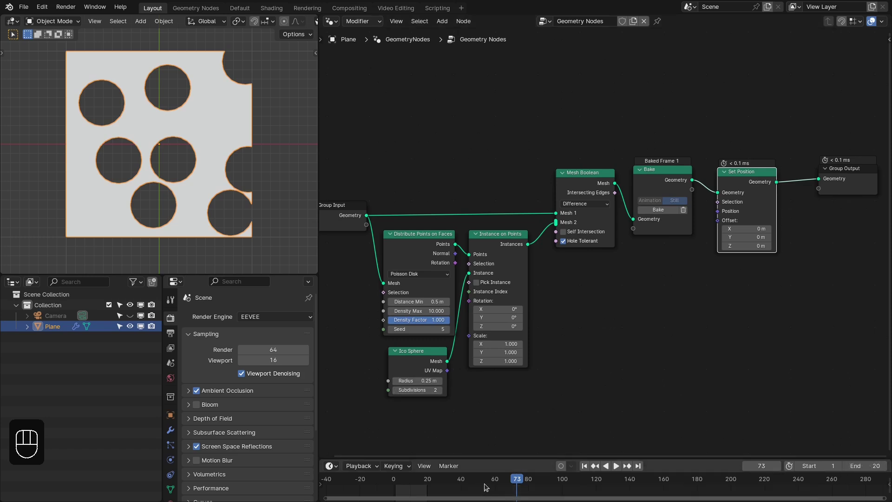
# Step: End at frame 20, wire Scene Time Frame into Seed, bake frames 1–20 as animation and step through them
pyautogui.press('Home')
pyautogui.moveTo(416, 326); pyautogui.dragTo(407, 309)
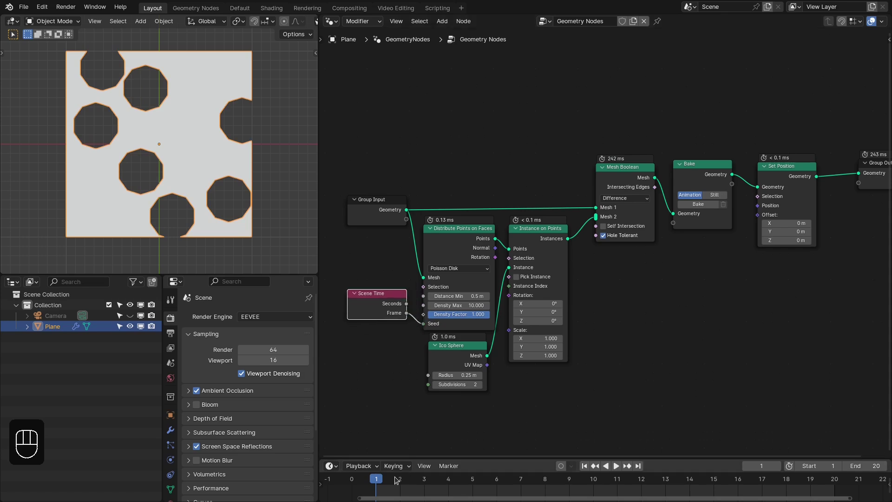
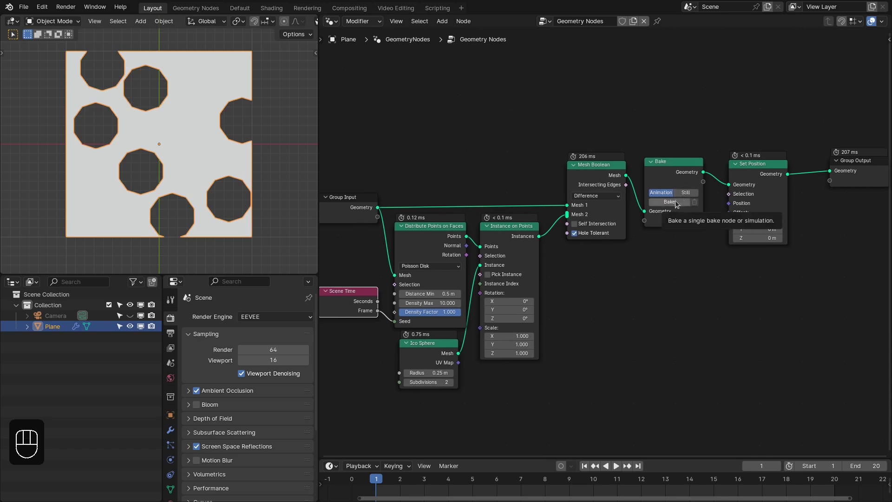
pyautogui.click(678, 204)
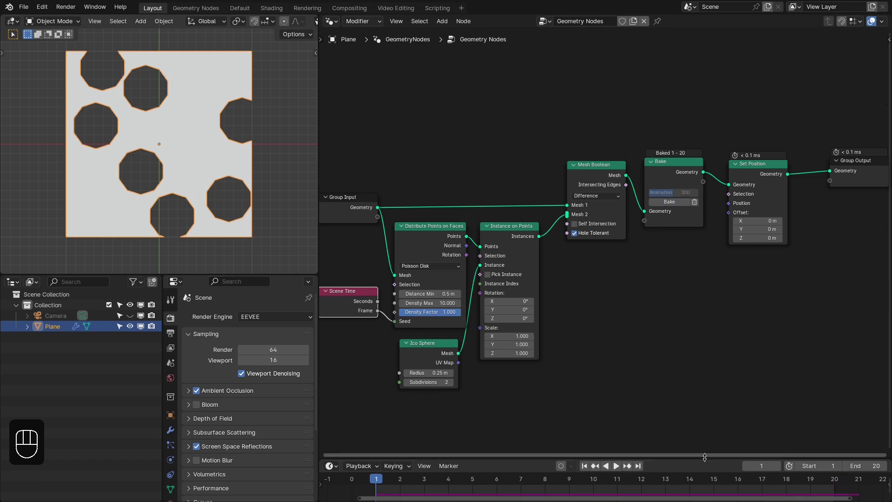
pyautogui.moveTo(711, 488); pyautogui.dragTo(650, 473)
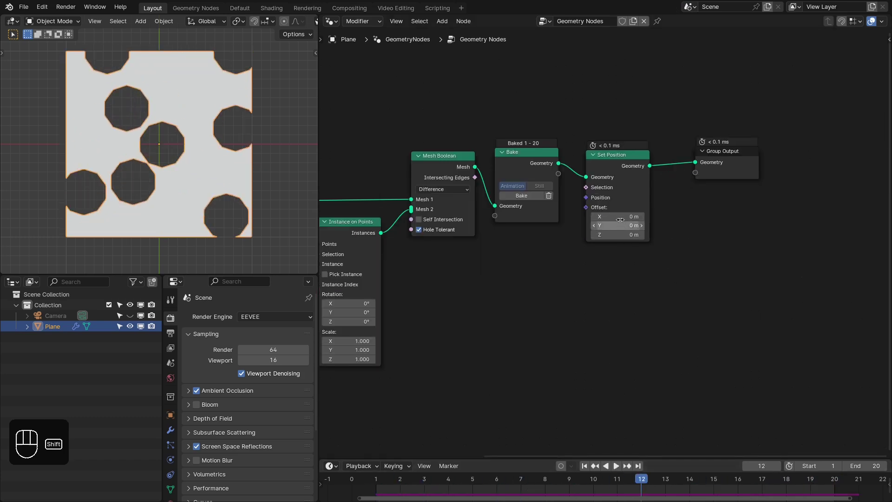
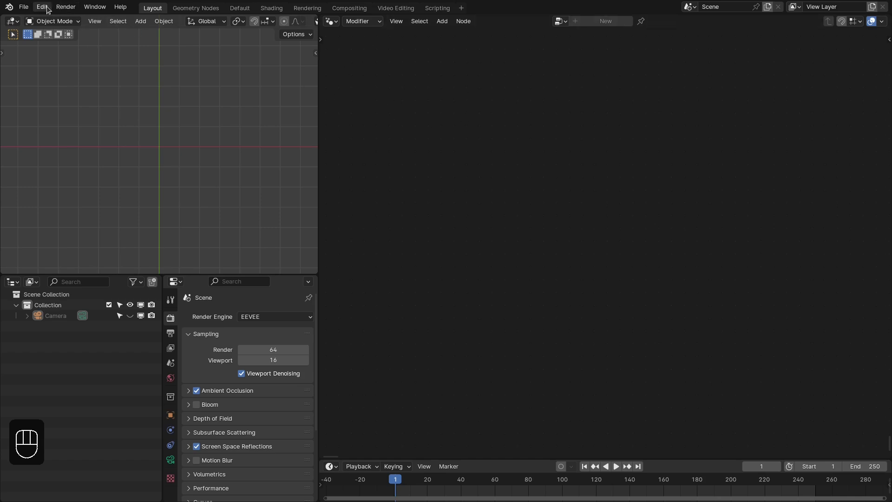
# Step: Review the asset library file paths and browse the available library assets
pyautogui.moveTo(70, 145); pyautogui.dragTo(121, 169)
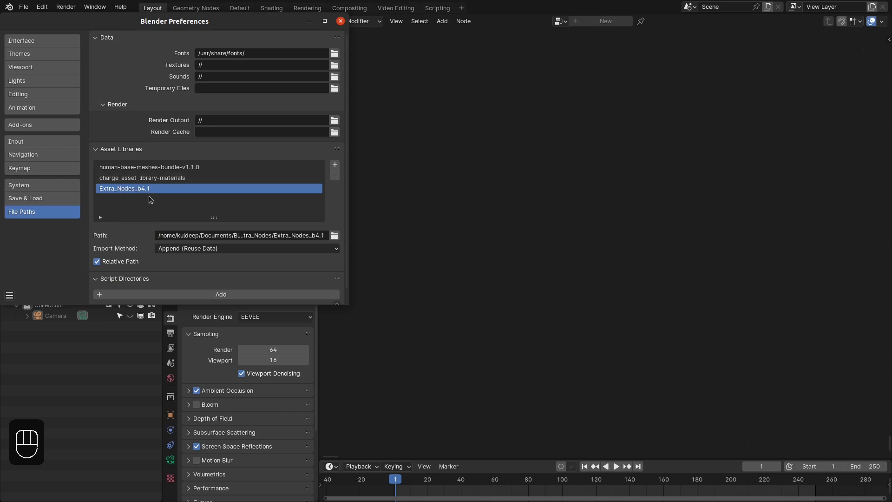
pyautogui.moveTo(335, 23); pyautogui.dragTo(659, 86)
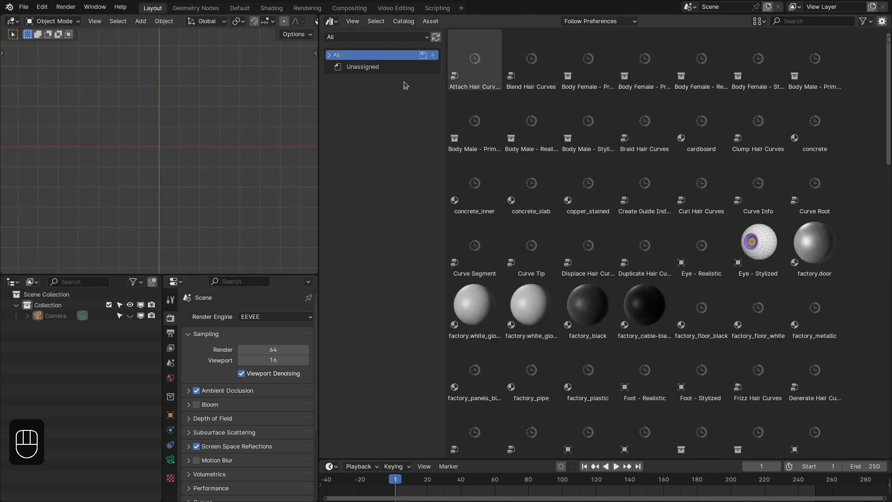
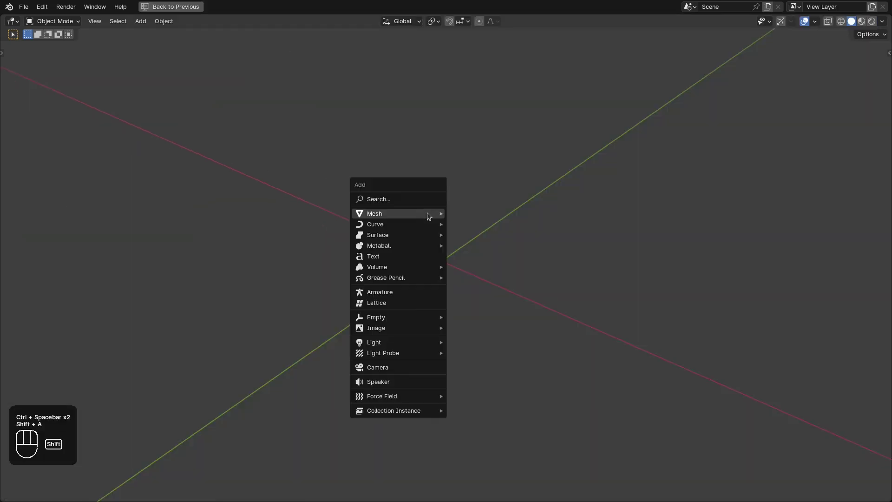
# Step: Add a plane, leave maximized view, and rename the plane to Emitter
pyautogui.press('KP_7')
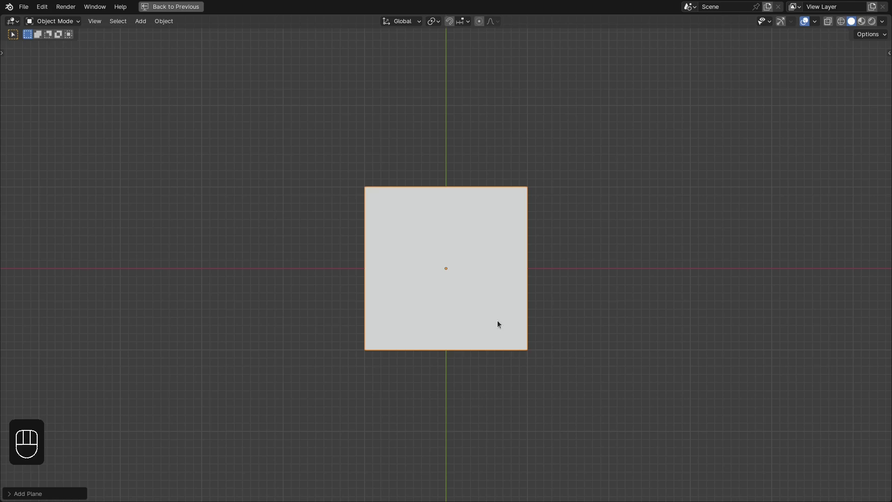
pyautogui.press('ctrl+space')
pyautogui.moveTo(195, 174); pyautogui.dragTo(162, 127)
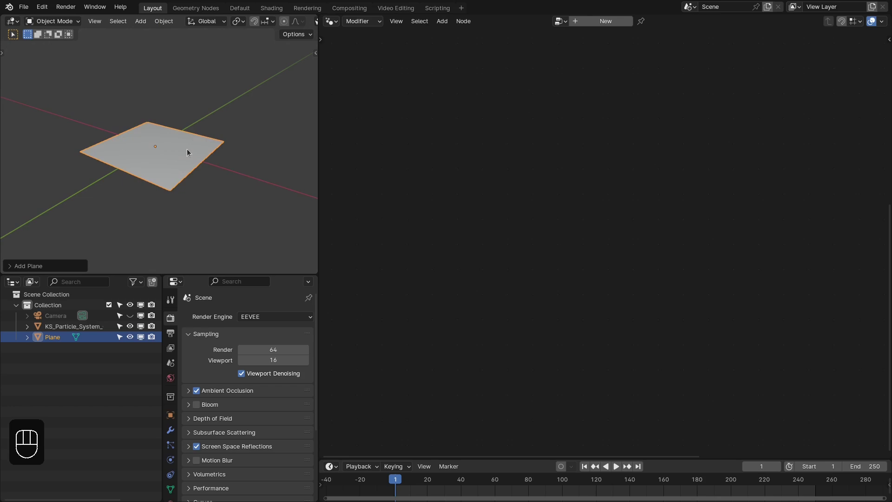
pyautogui.press('F2')
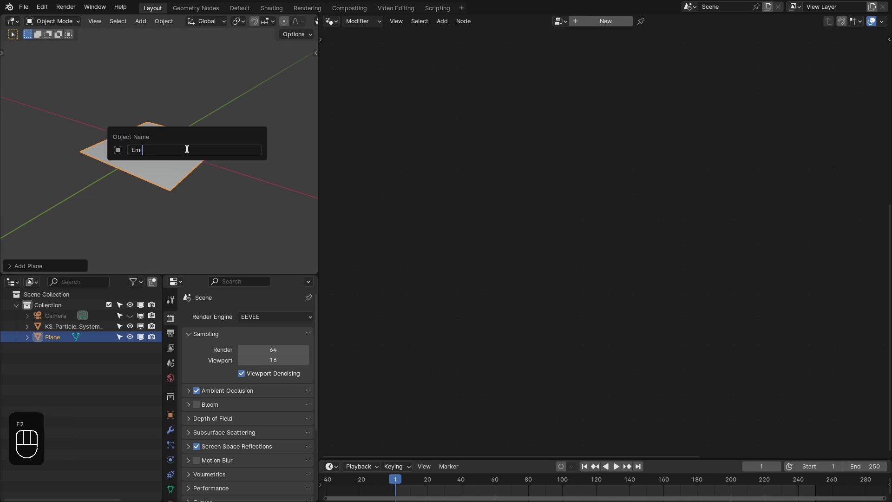
pyautogui.press('t')
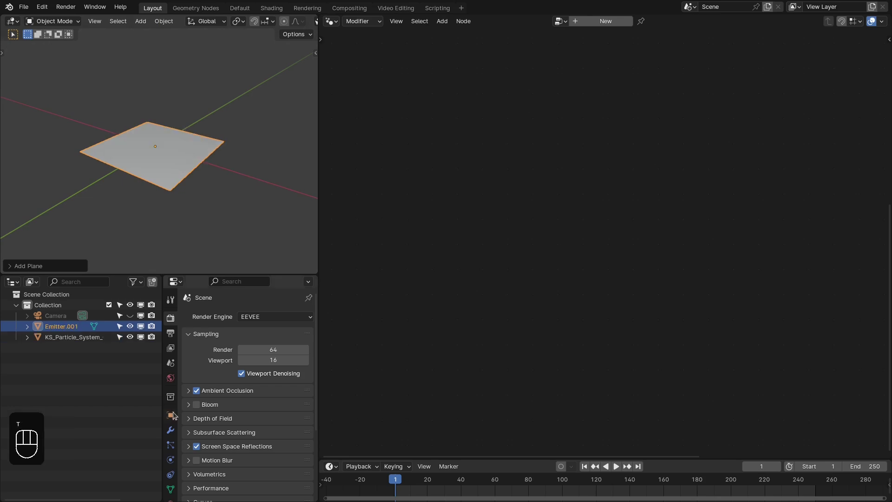
pyautogui.moveTo(78, 341); pyautogui.dragTo(206, 340)
# Step: Add the KS_Particle_System_Modifier geometry nodes, uncheck Animated emitter, set Life 250 and Size 0.05
pyautogui.click(282, 368)
pyautogui.click(283, 368)
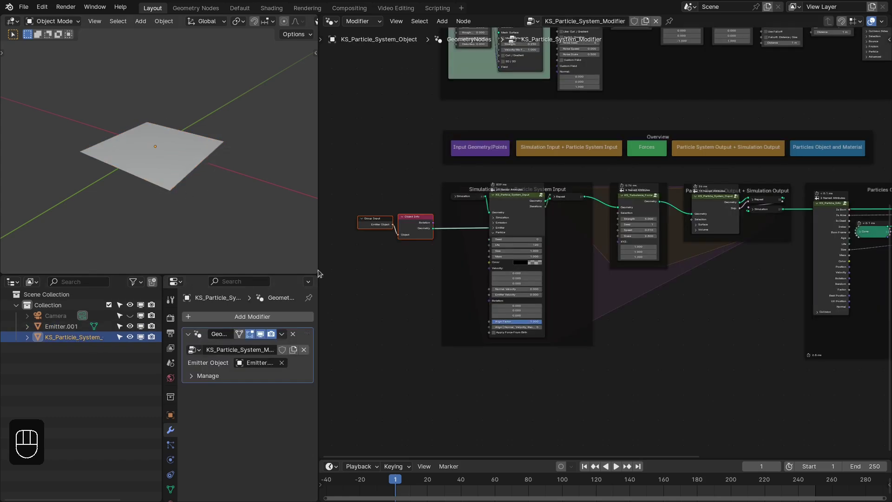
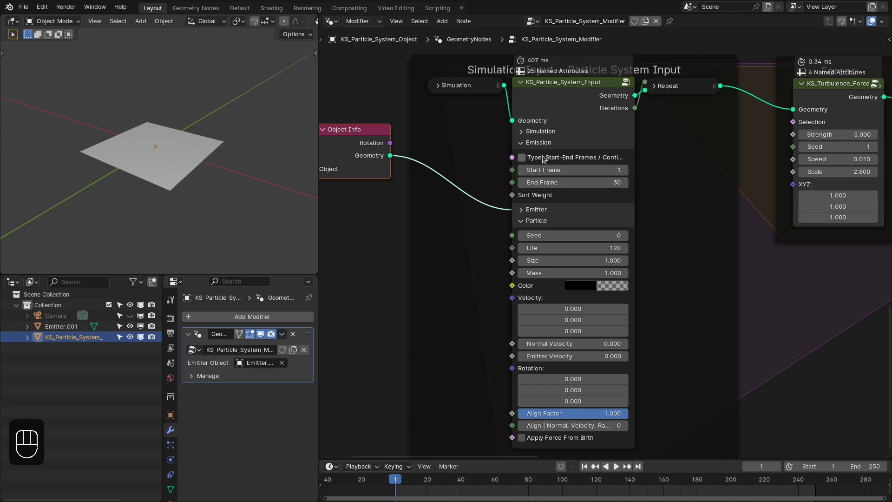
pyautogui.click(538, 150)
pyautogui.click(533, 156)
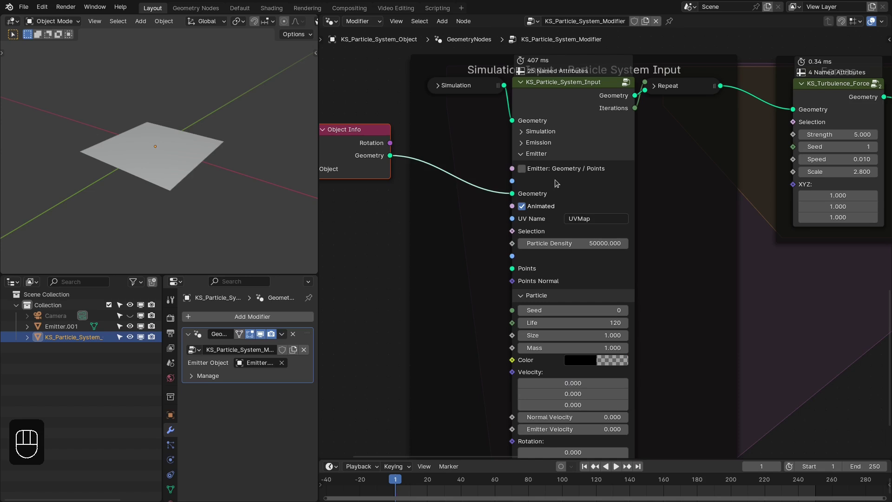
pyautogui.click(700, 250)
pyautogui.moveTo(698, 278); pyautogui.dragTo(648, 242)
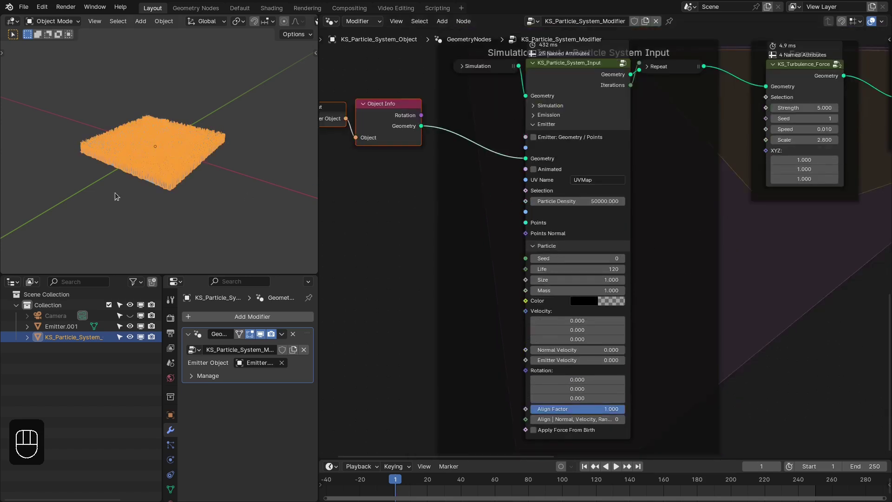
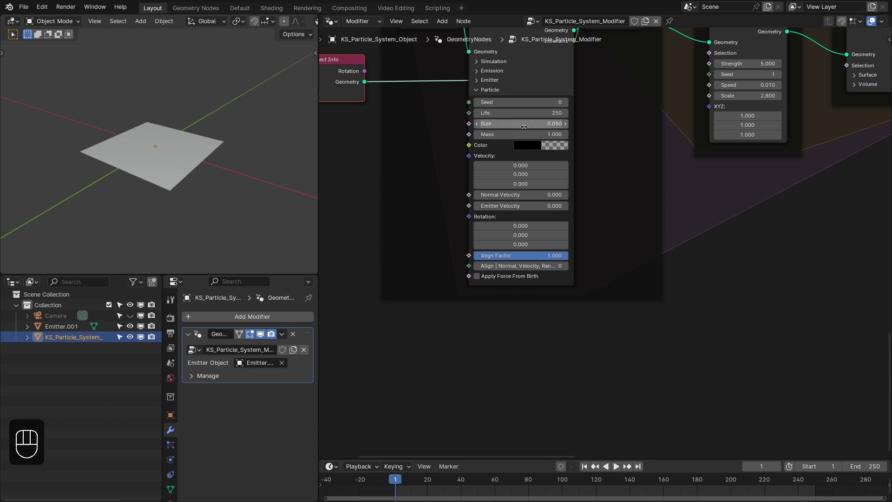
pyautogui.moveTo(856, 187); pyautogui.dragTo(562, 216)
# Step: Swap the Cone for a smooth-shaded Ico Sphere and set turbulence Strength 1, Speed 0.001, Scale 3
pyautogui.press('ctrl+z')
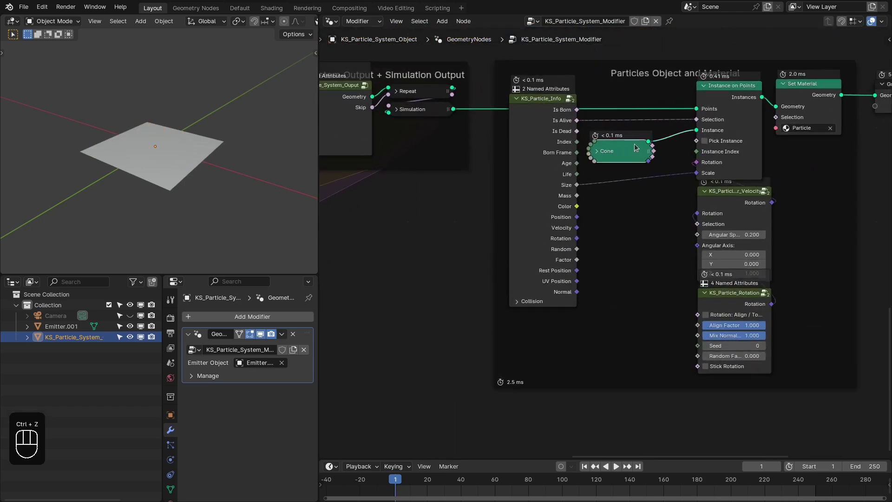
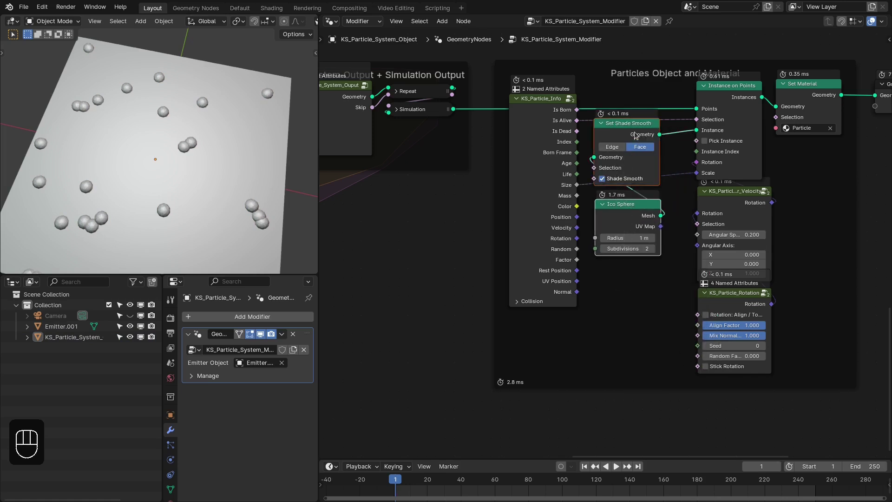
pyautogui.click(637, 136)
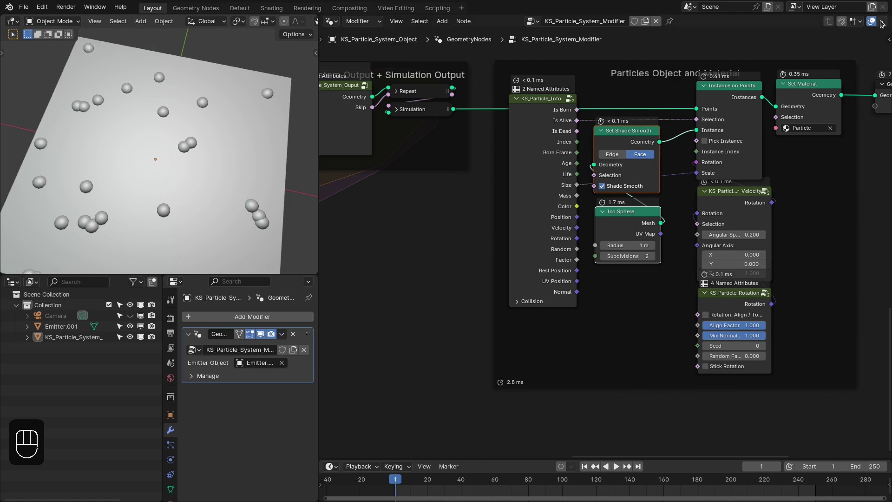
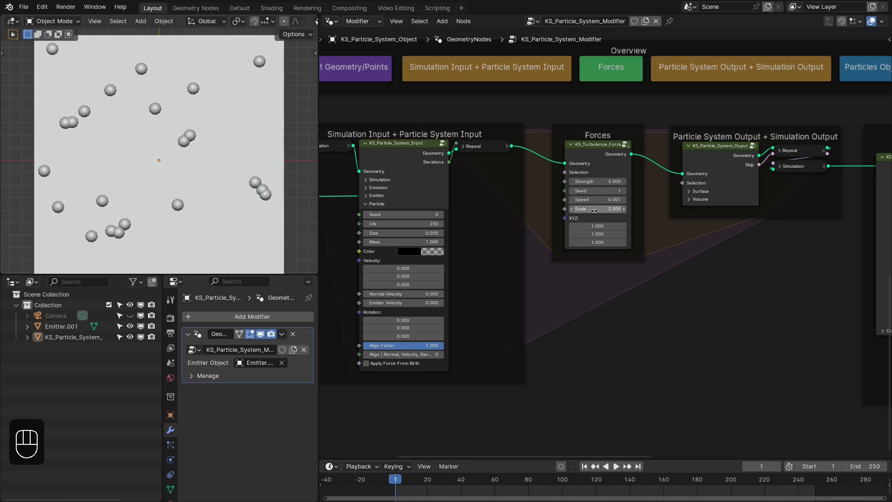
# Step: Rewind, play the simulation to frame 68 while orbiting the rising sphere cloud, then view it from the front
pyautogui.press('shift+Right')
pyautogui.press('shift+Left')
pyautogui.press('space')
pyautogui.moveTo(190, 144); pyautogui.dragTo(185, 100)
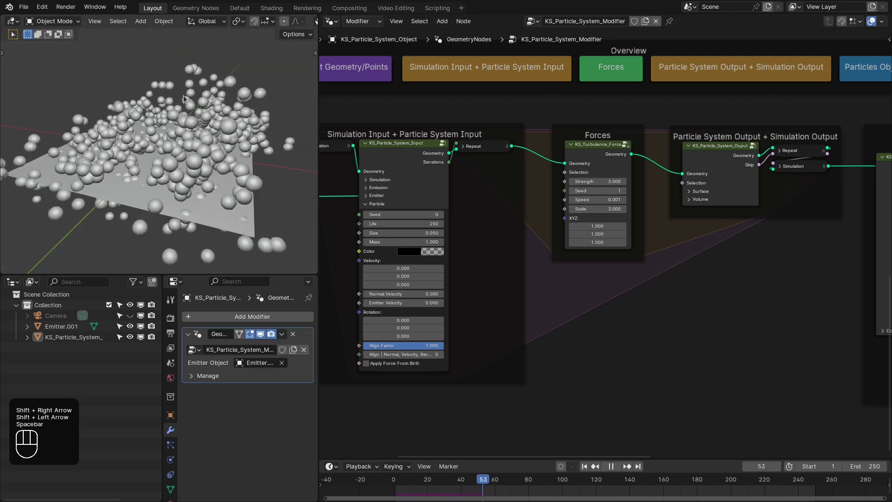
pyautogui.press('space')
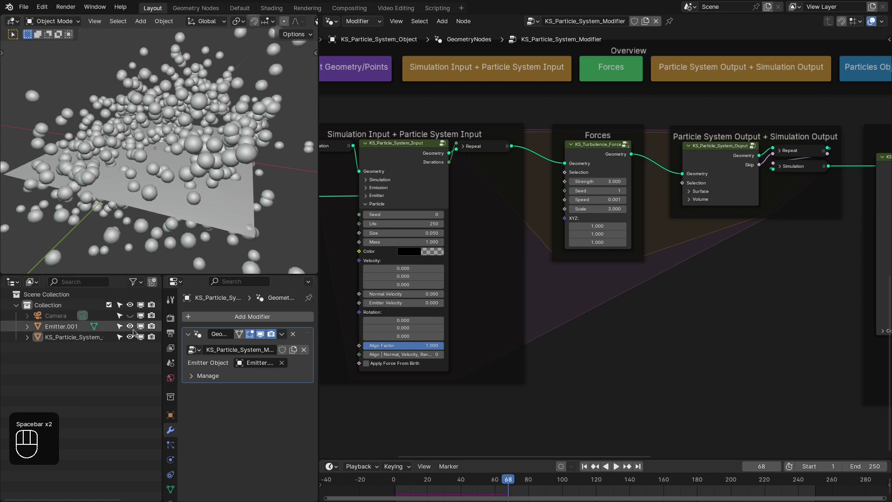
pyautogui.click(132, 330)
pyautogui.click(157, 327)
pyautogui.moveTo(163, 163); pyautogui.dragTo(181, 159)
pyautogui.press('KP_1')
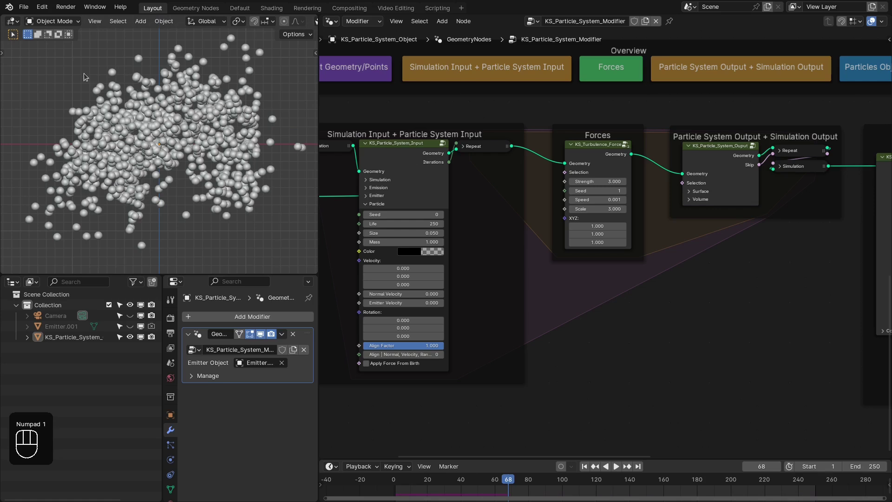
# Step: Add a Cube mesh and position it around the particle pile from a top-down view
pyautogui.press('shift+a')
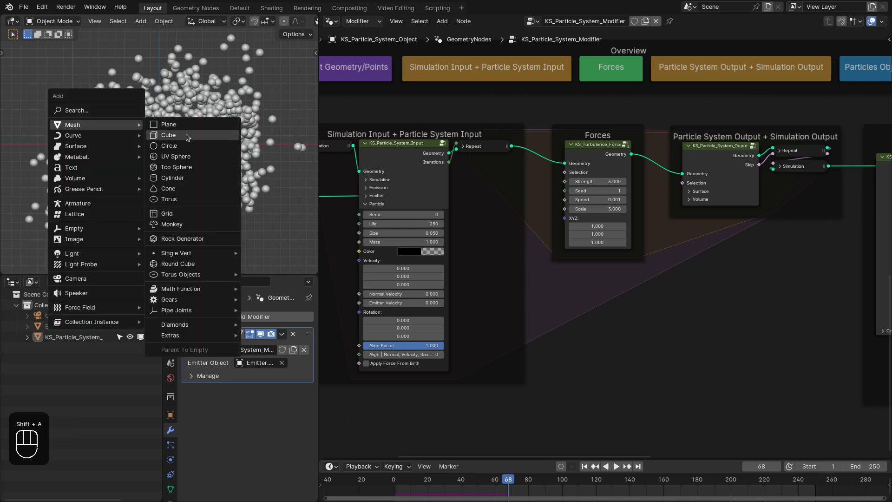
pyautogui.press('ctrl+space')
pyautogui.press('z')
pyautogui.press('shift+Left')
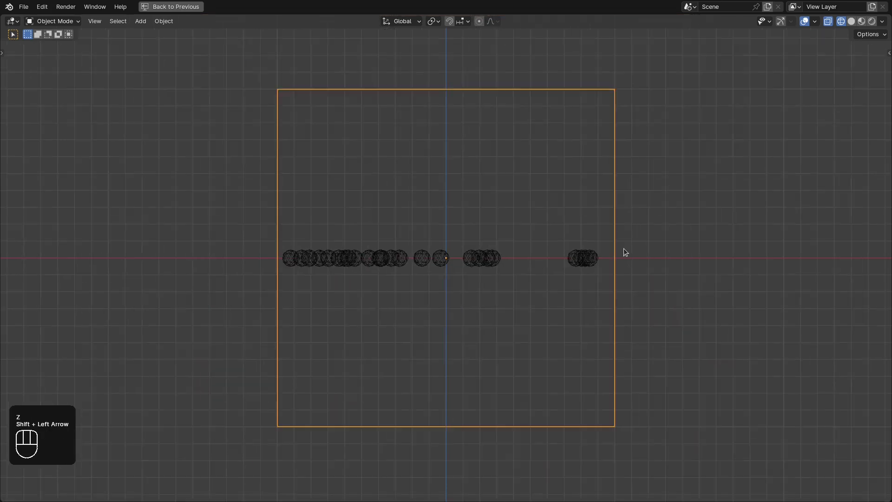
pyautogui.press('g')
pyautogui.click(600, 155)
pyautogui.press('ctrl+space')
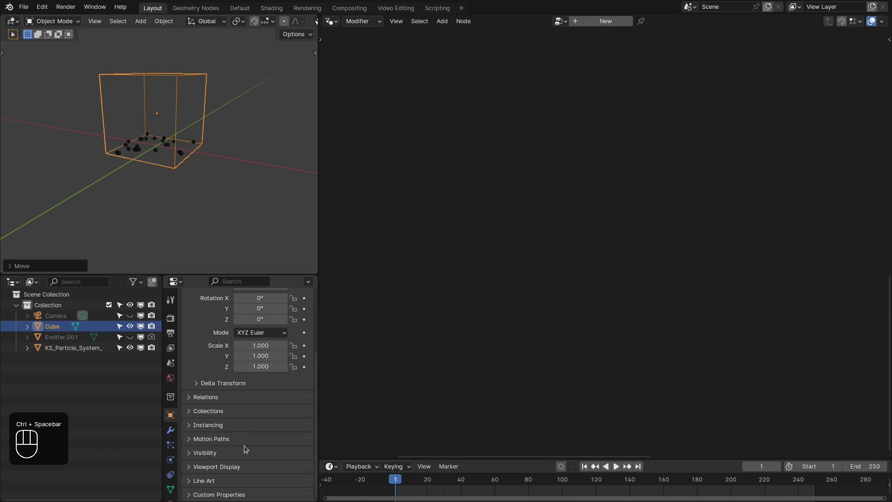
# Step: Set the Cube's Viewport Display to Wire so only its outline shows
pyautogui.moveTo(228, 475); pyautogui.dragTo(250, 472)
pyautogui.moveTo(263, 471); pyautogui.dragTo(243, 431)
pyautogui.click(199, 366)
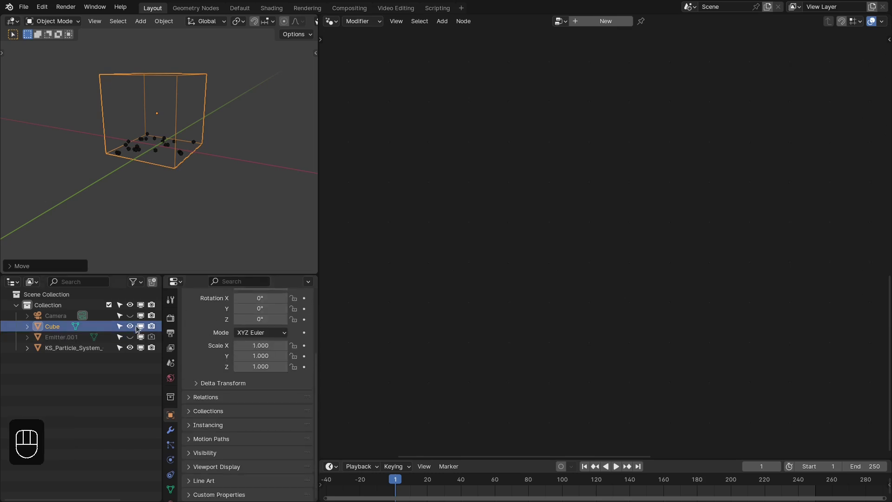
pyautogui.click(135, 332)
pyautogui.click(153, 327)
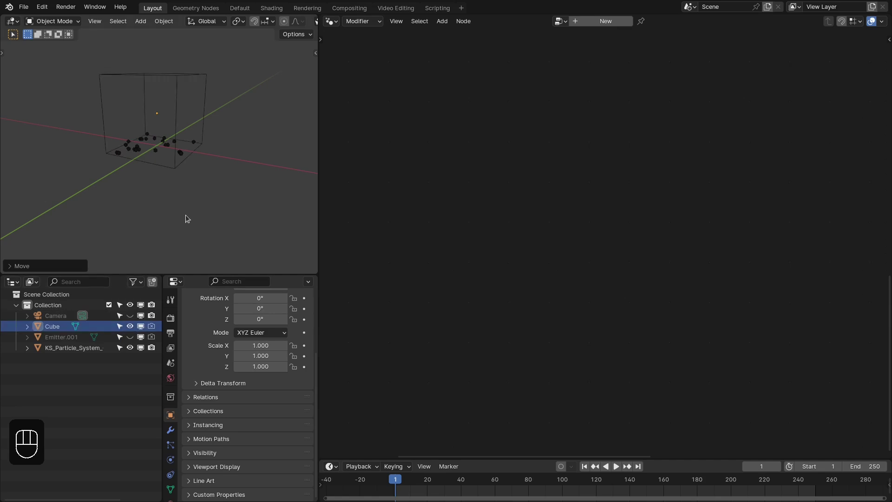
pyautogui.middleClick(169, 142)
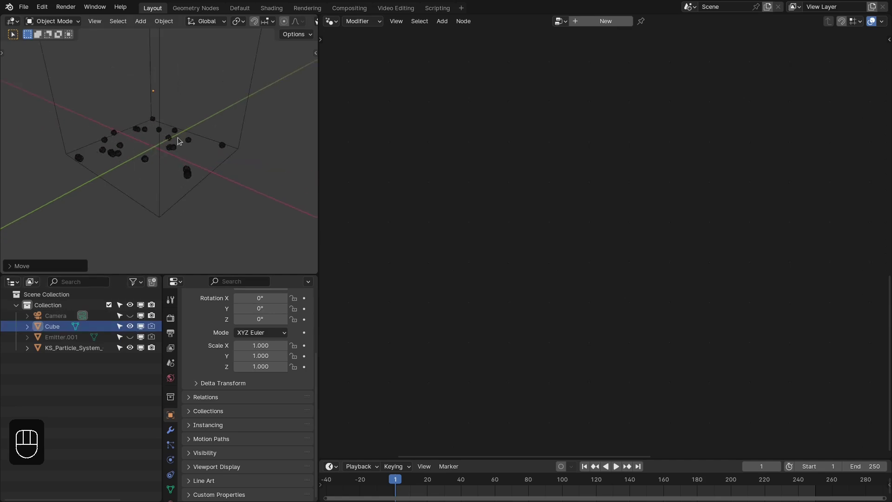
pyautogui.moveTo(225, 156); pyautogui.dragTo(55, 331)
# Step: Add an Object Info node for the Cube and feed its Geometry into the Mesh Volume containment
pyautogui.click(55, 331)
pyautogui.middleClick(598, 313)
pyautogui.click(593, 354)
pyautogui.click(586, 307)
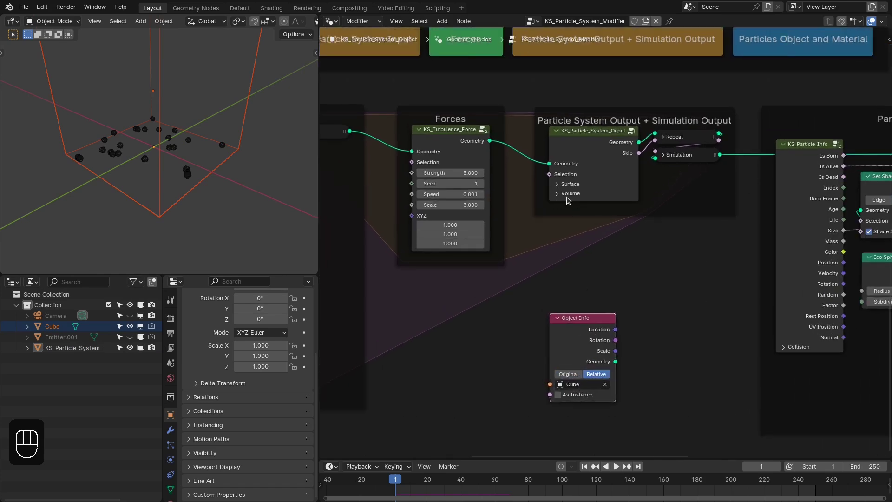
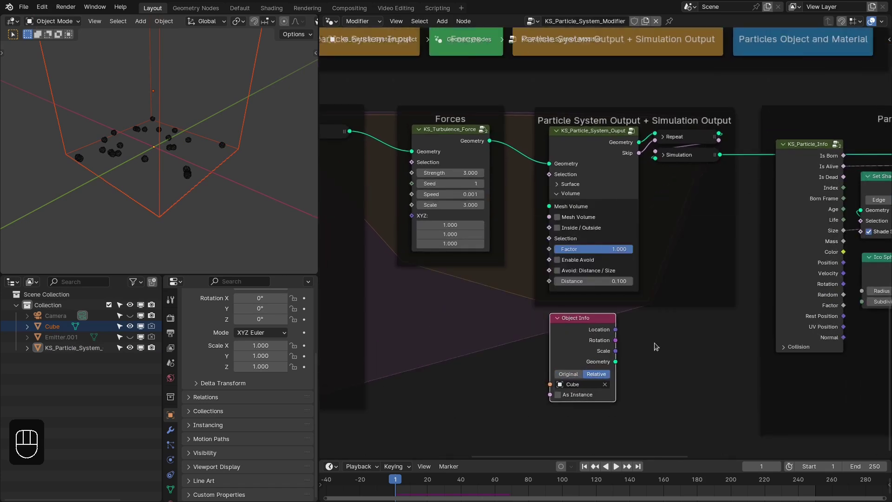
pyautogui.moveTo(663, 365); pyautogui.dragTo(557, 221)
pyautogui.click(563, 219)
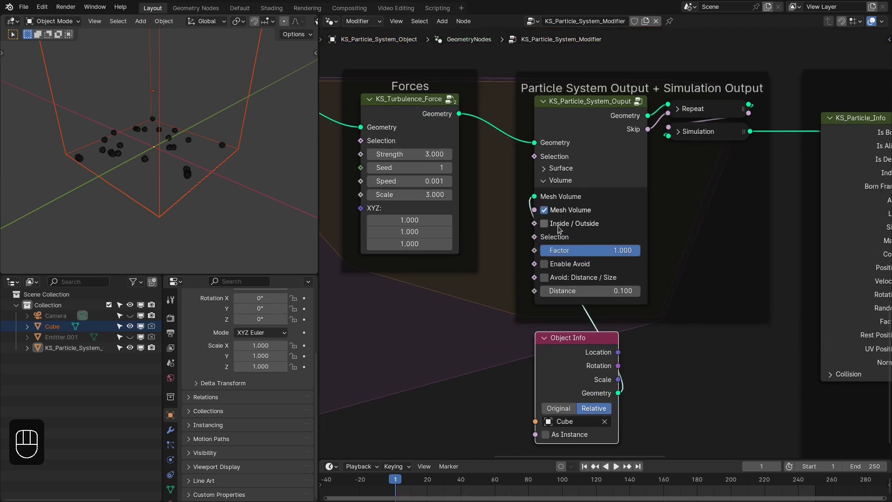
# Step: Enable Avoid on the volume in Distance / Size mode at 0.1 and rewind the simulation
pyautogui.press('alt+a')
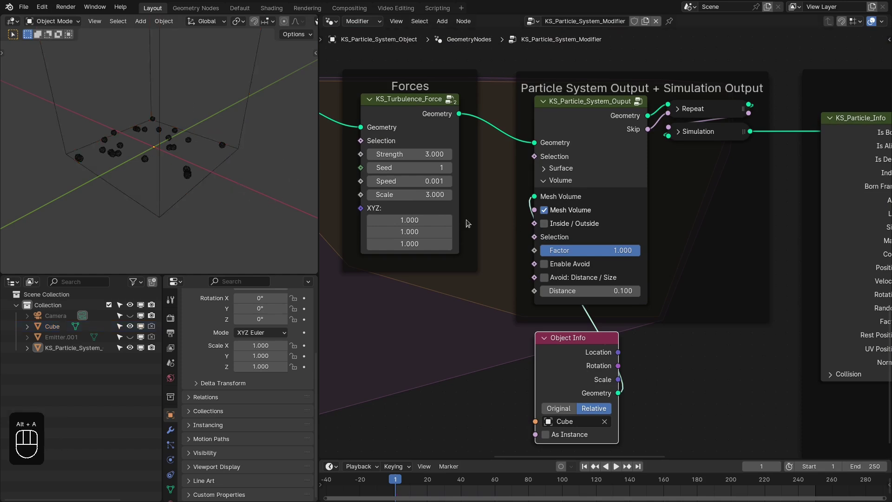
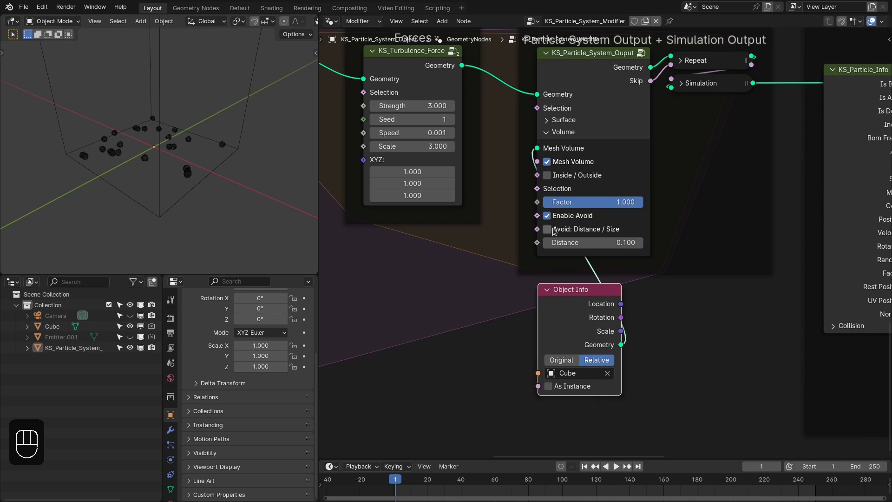
pyautogui.click(556, 233)
pyautogui.click(203, 169)
pyautogui.press('shift+Right')
pyautogui.press('shift+Left')
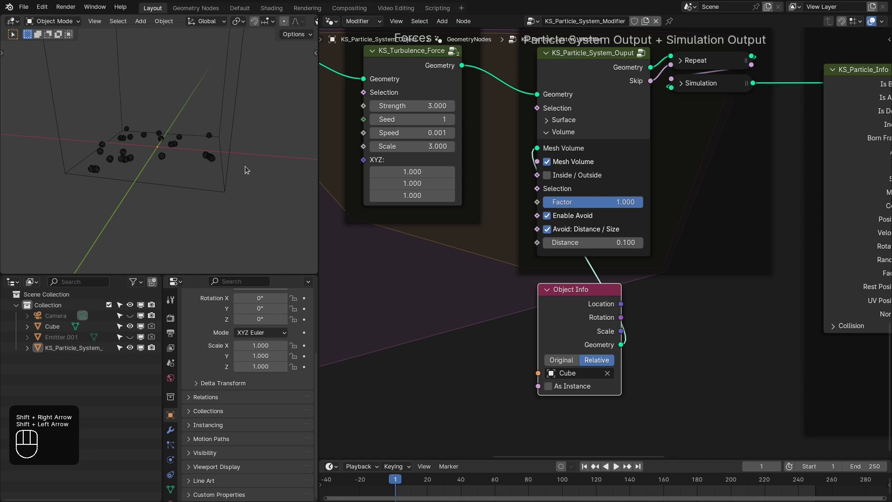
# Step: Play the simulation and orbit to check the particles stay packed inside the wireframe box
pyautogui.press('space')
pyautogui.press('z')
pyautogui.moveTo(206, 189); pyautogui.dragTo(230, 196)
pyautogui.click(230, 196)
pyautogui.moveTo(200, 173); pyautogui.dragTo(120, 172)
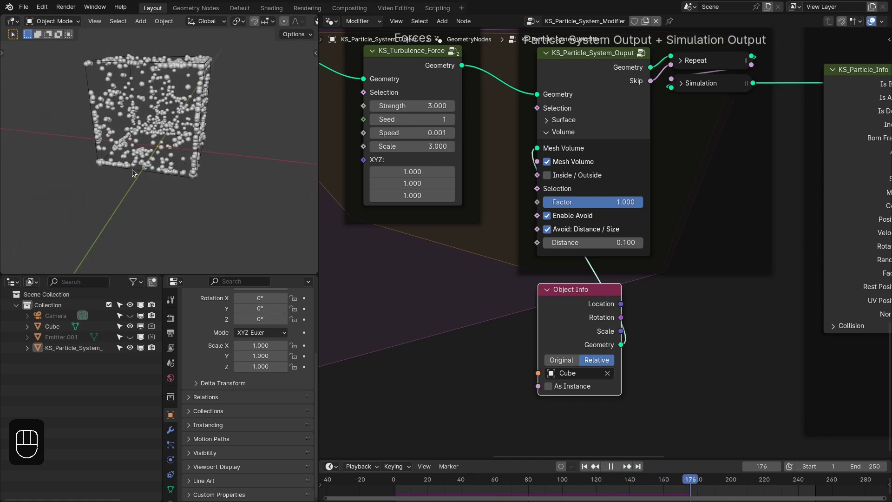
pyautogui.press('space')
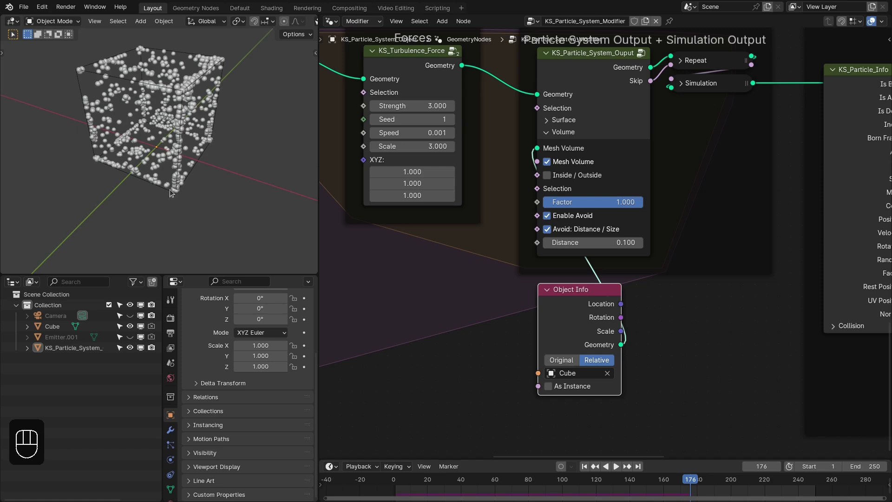
pyautogui.middleClick(189, 108)
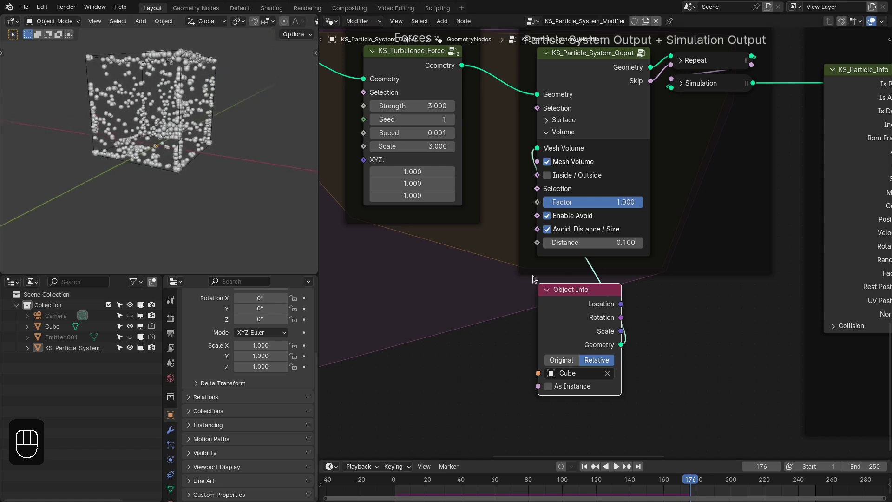
pyautogui.moveTo(510, 284); pyautogui.dragTo(631, 331)
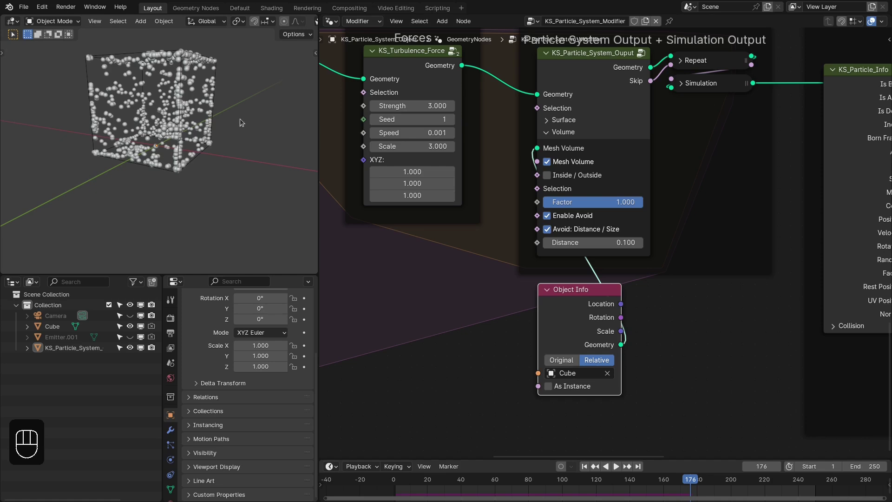
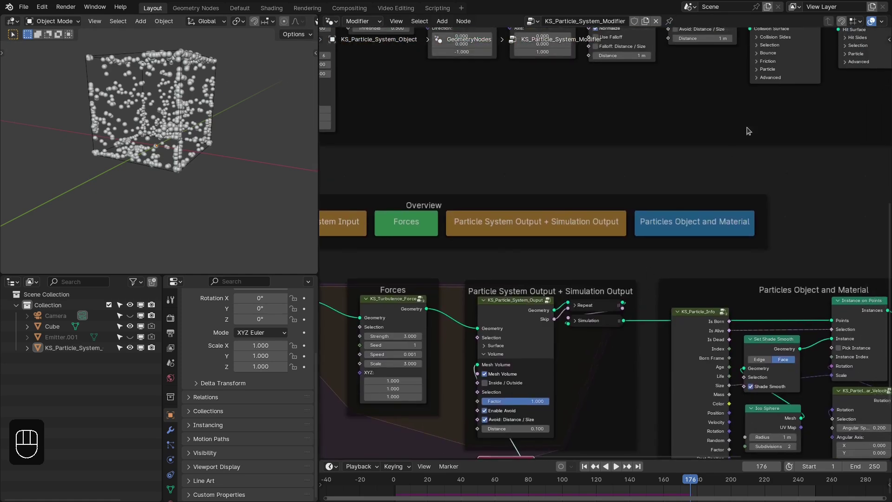
# Step: Add KS_Collision_Force using the Cube as surface plus KS_Drag_Force strength 0.2, then replay
pyautogui.click(718, 91)
pyautogui.press('shift+d')
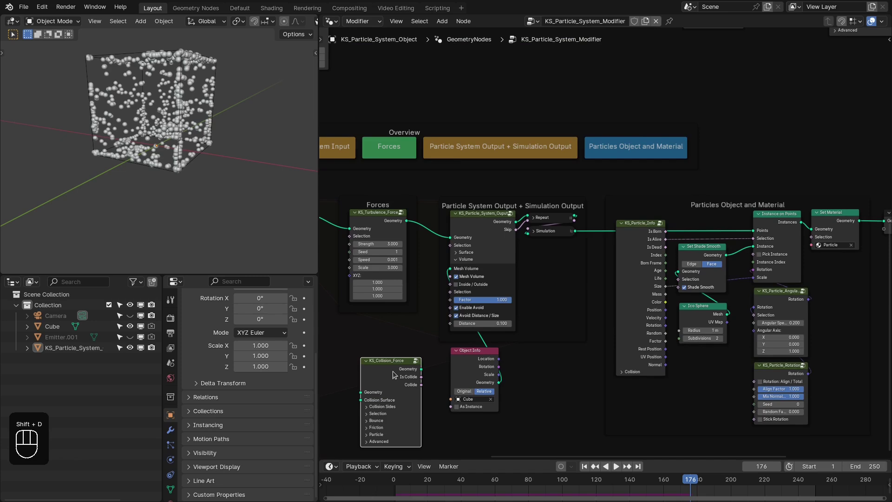
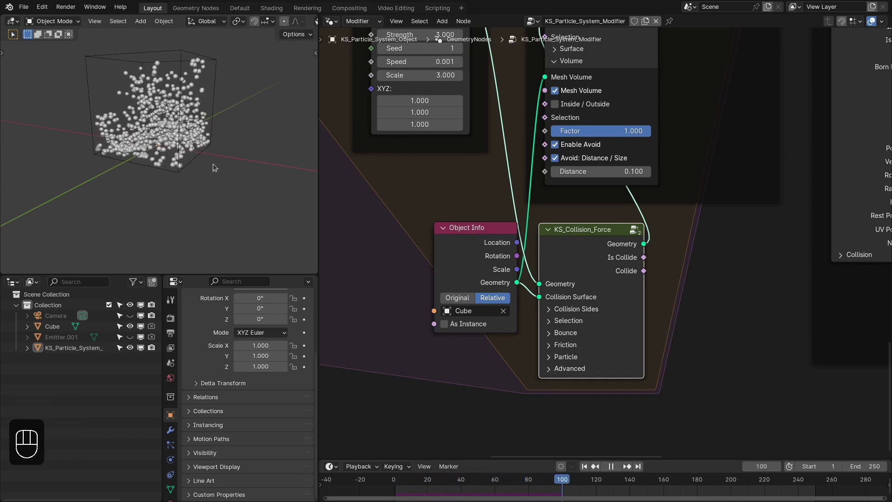
pyautogui.moveTo(163, 137); pyautogui.dragTo(151, 137)
pyautogui.press('space')
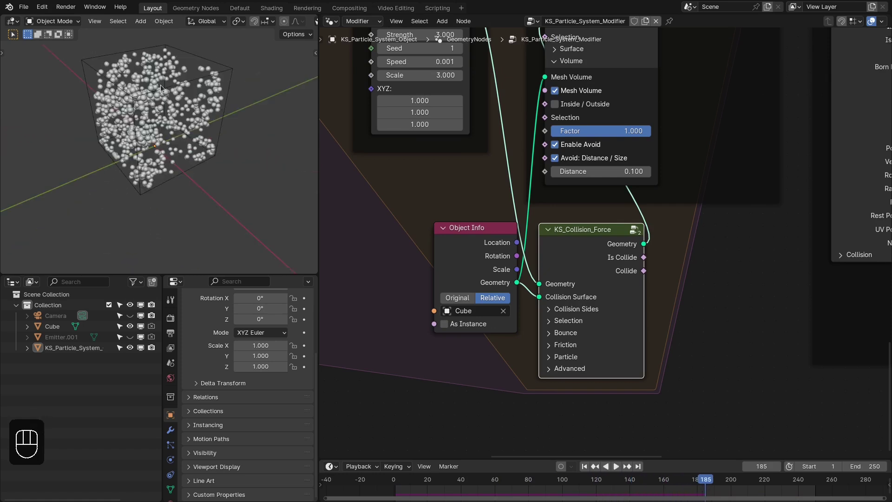
pyautogui.click(202, 84)
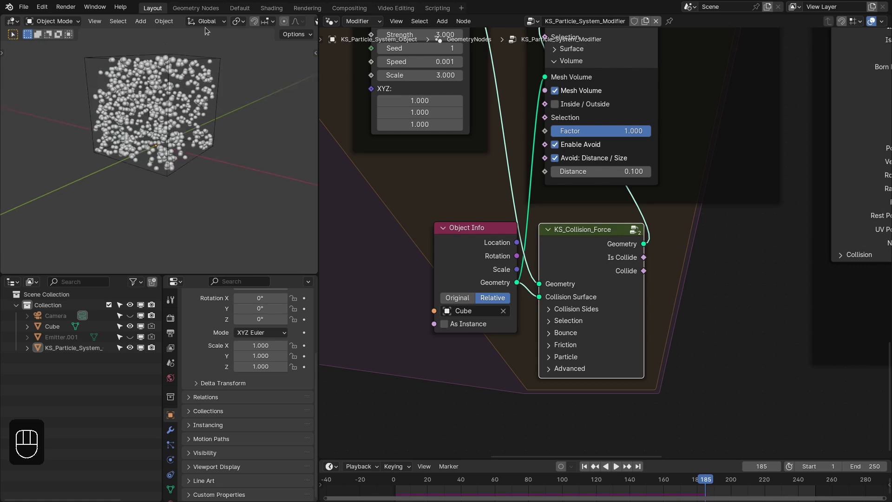
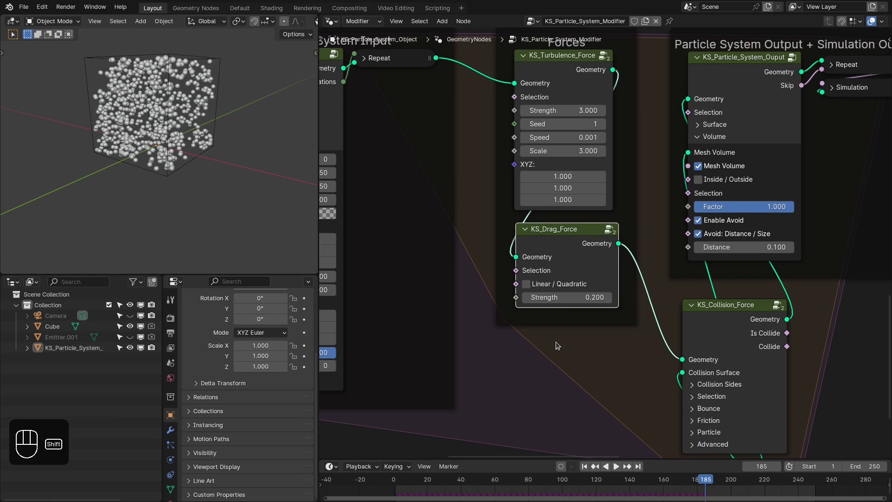
# Step: Set drag strength to 0.15, replay, and place a KS_Particle_Collision_Force after the drag force
pyautogui.press('shift+Right')
pyautogui.press('shift+Left')
pyautogui.press('space')
pyautogui.click(188, 185)
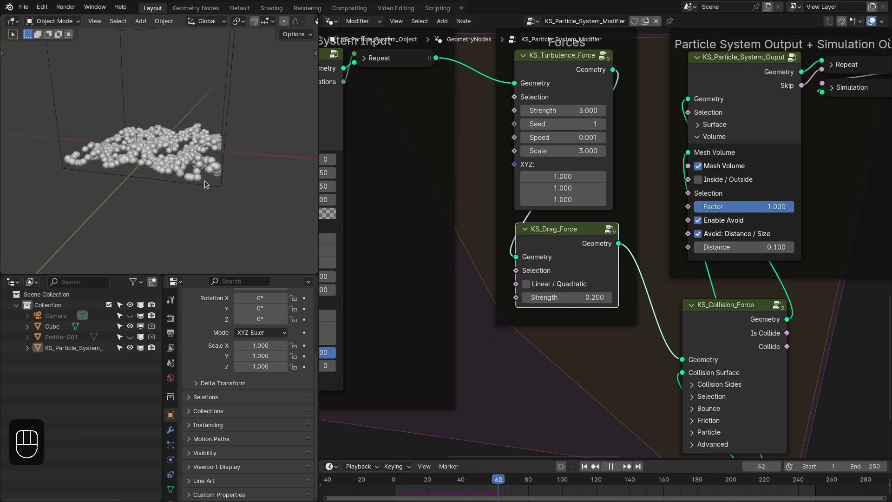
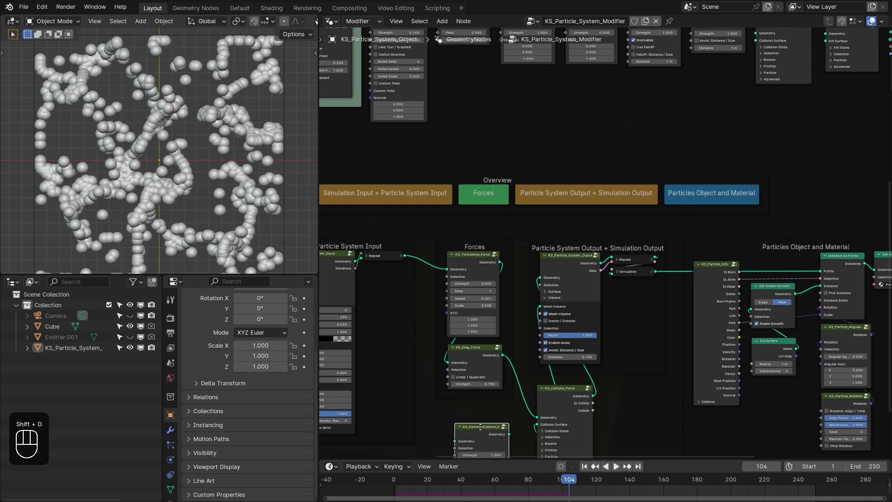
pyautogui.press('alt+p')
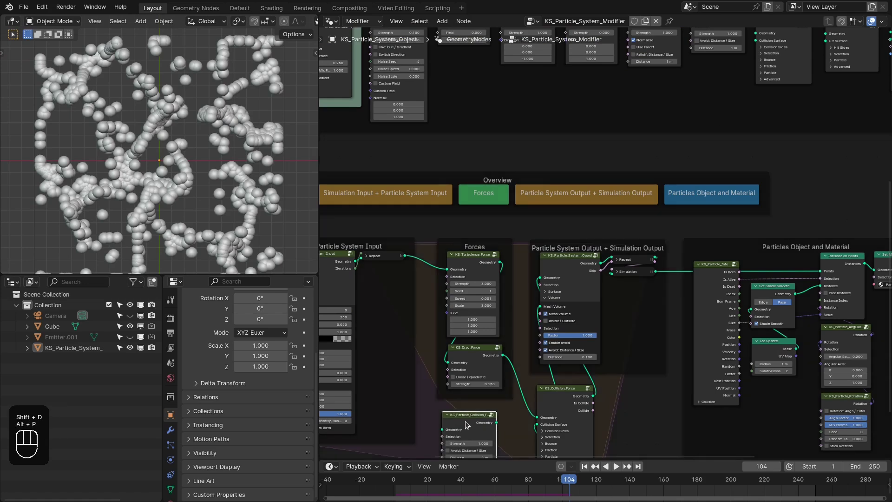
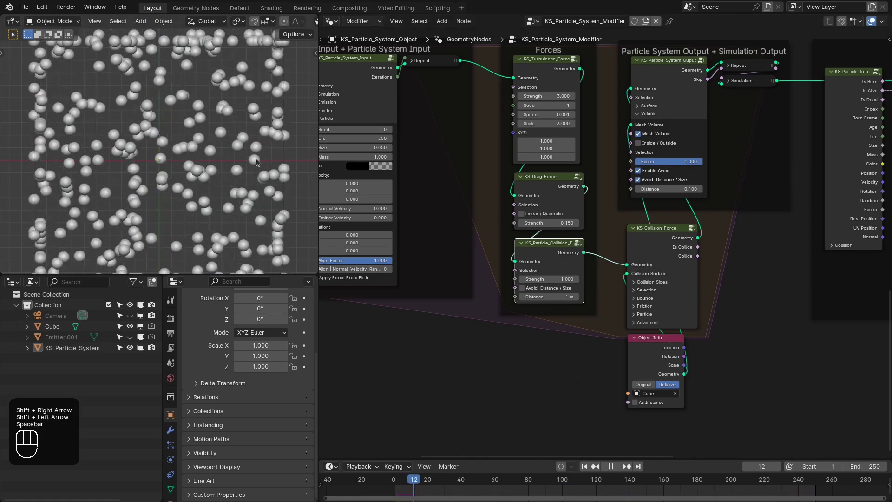
# Step: Enable Distance / Size avoidance between particles and replay to watch the pile settle
pyautogui.press('space')
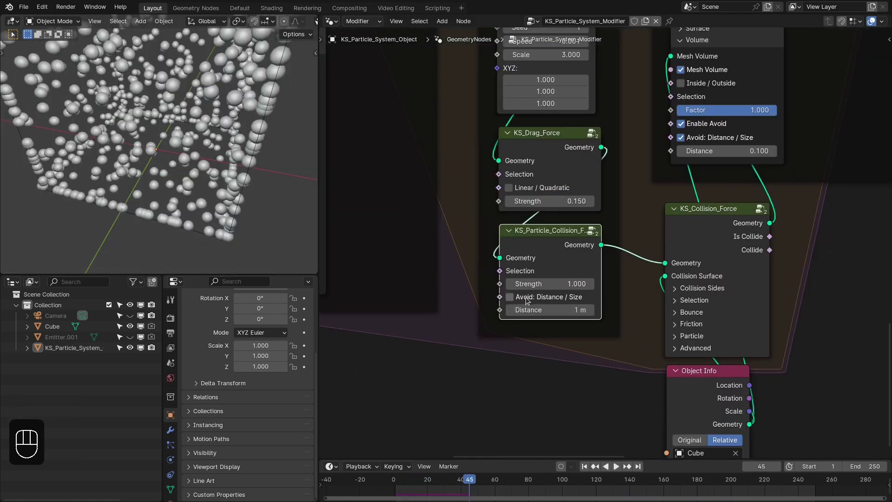
pyautogui.click(569, 299)
pyautogui.press('shift+Right')
pyautogui.press('shift+Left')
pyautogui.press('space')
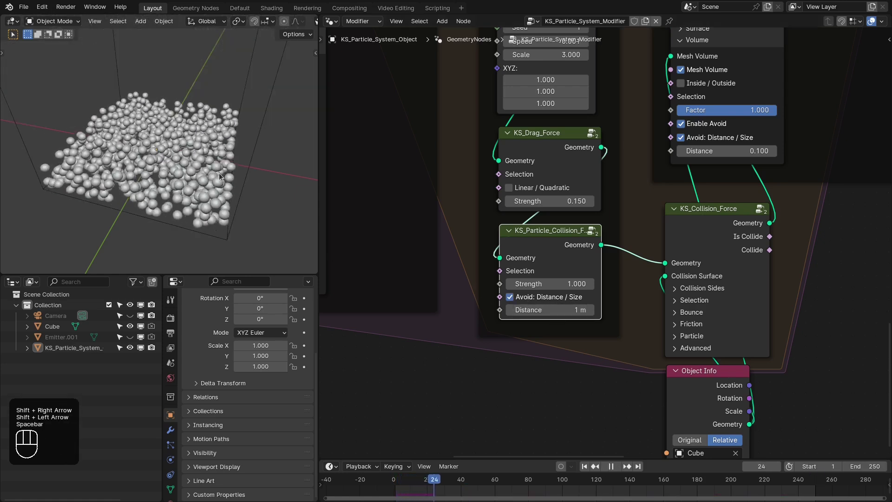
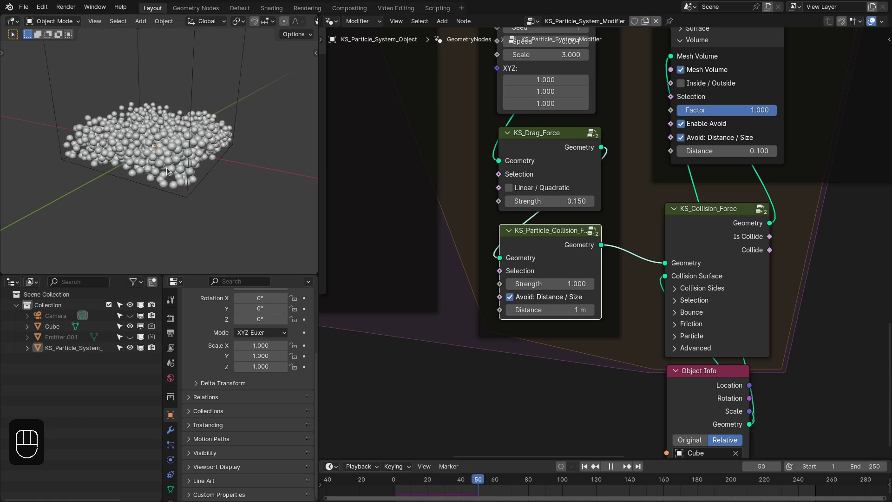
pyautogui.click(222, 168)
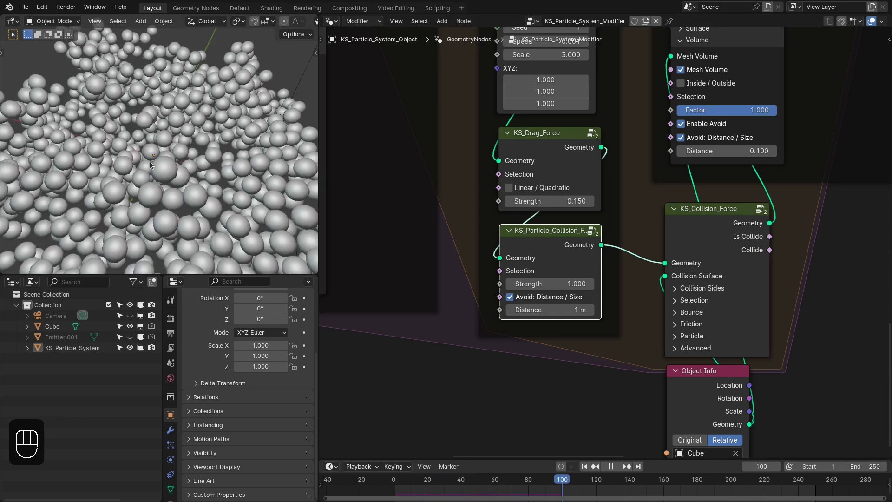
pyautogui.middleClick(183, 137)
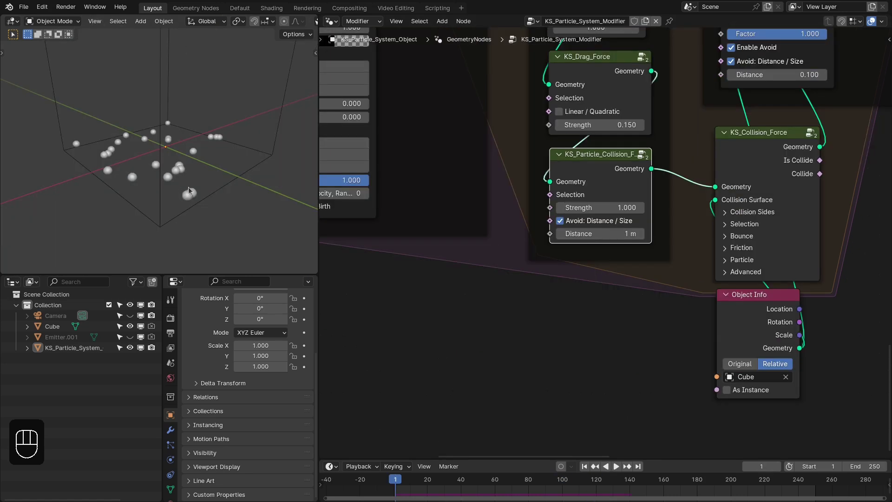
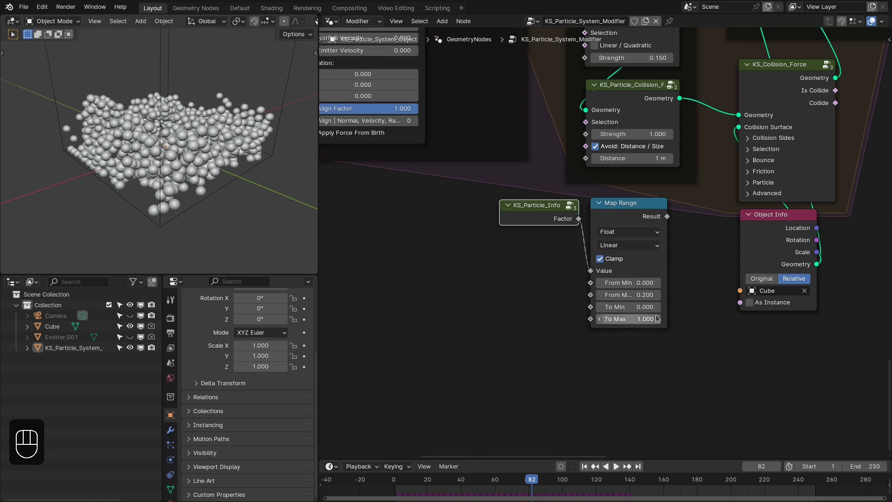
# Step: Feed KS_Particle_Info Factor through Map Range 0–0.2 to 0–1 into collision Strength and replay 120 frames
pyautogui.moveTo(665, 221); pyautogui.dragTo(565, 175)
pyautogui.click(553, 214)
pyautogui.press('shift+Right')
pyautogui.press('shift+Left')
pyautogui.press('space')
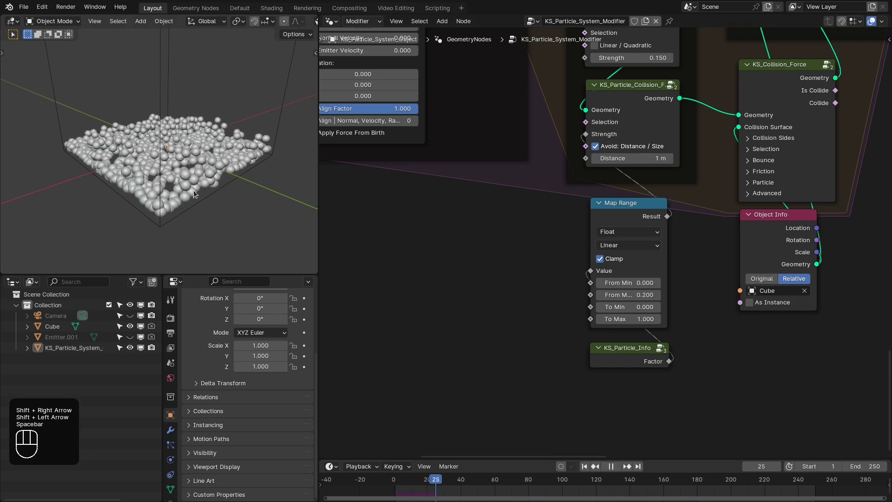
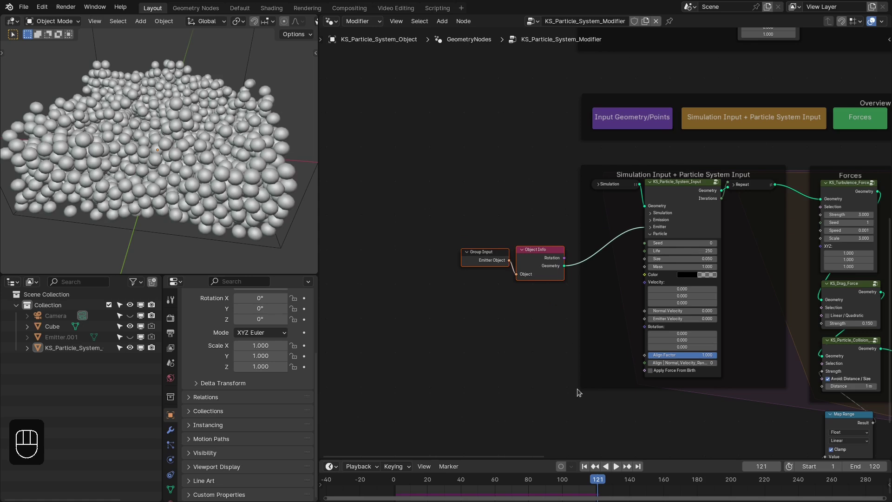
# Step: Drive Time Step from Scene Time remapped frames 90–120 to 0.042–0.001 and replay from the front
pyautogui.moveTo(581, 487); pyautogui.dragTo(587, 418)
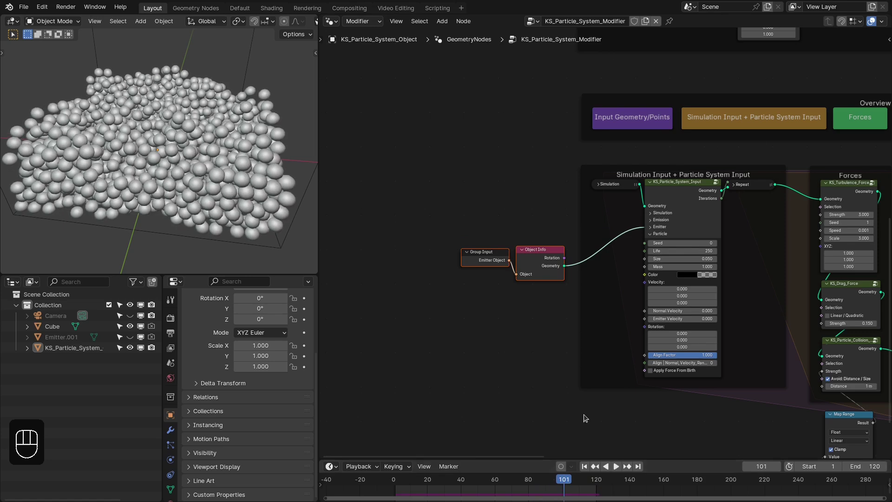
pyautogui.click(692, 205)
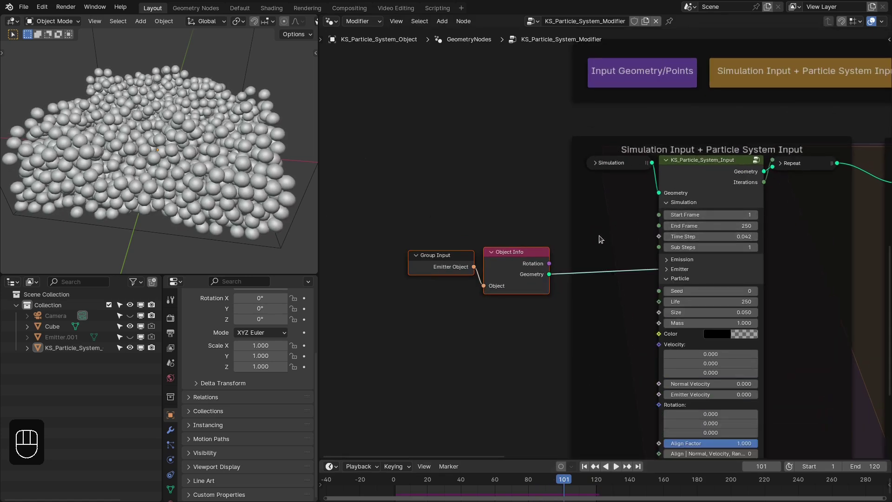
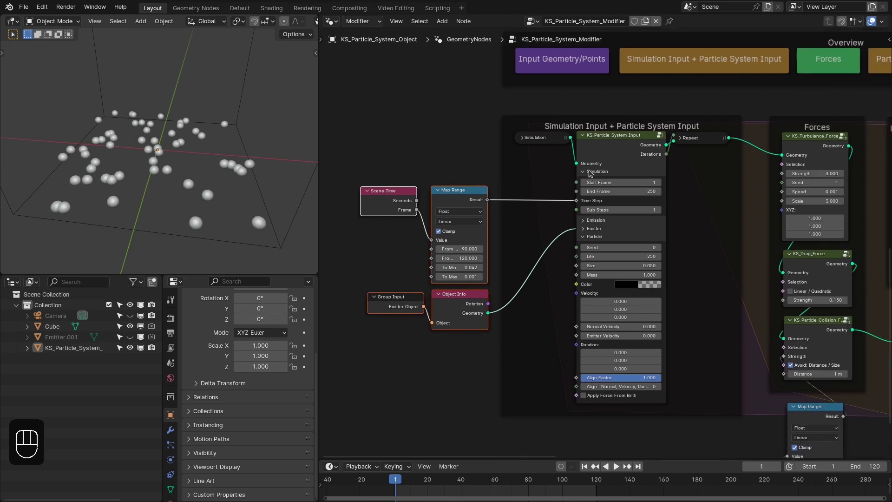
pyautogui.press('space')
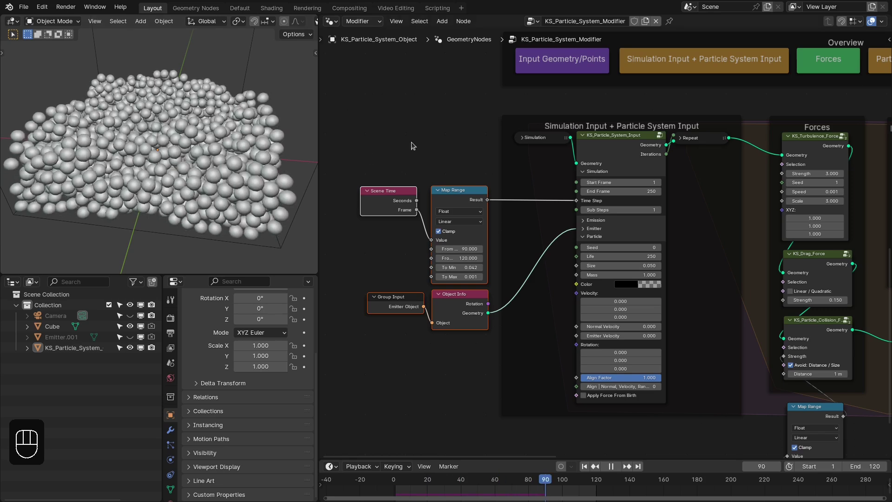
pyautogui.press('KP_1')
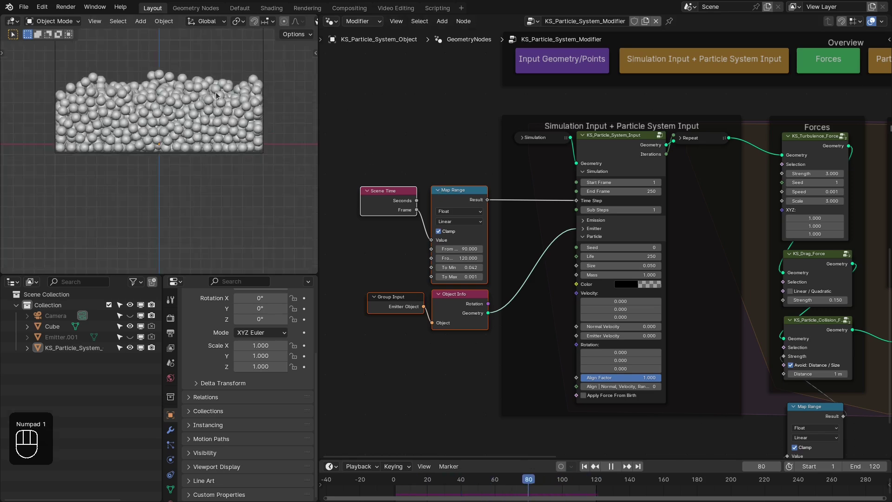
pyautogui.press('space')
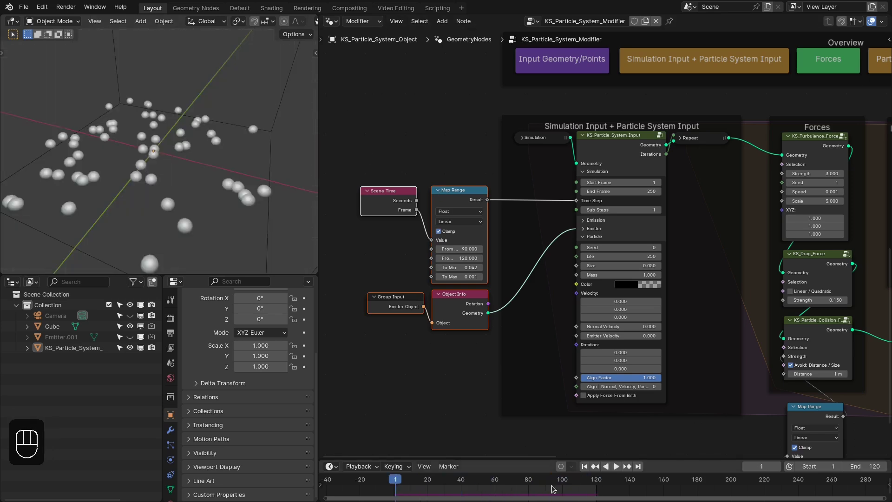
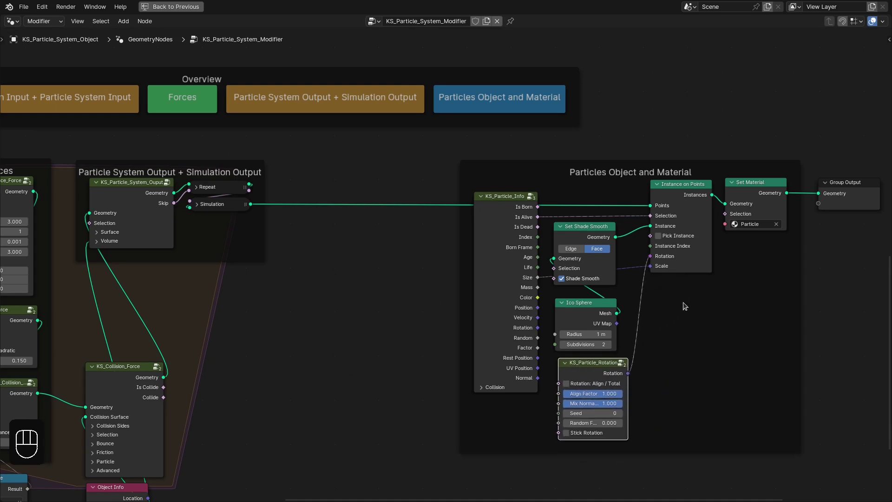
# Step: Exit fullscreen and insert a Bake node on the link after the Simulation Output
pyautogui.click(447, 267)
pyautogui.middleClick(447, 268)
pyautogui.press('ctrl+space')
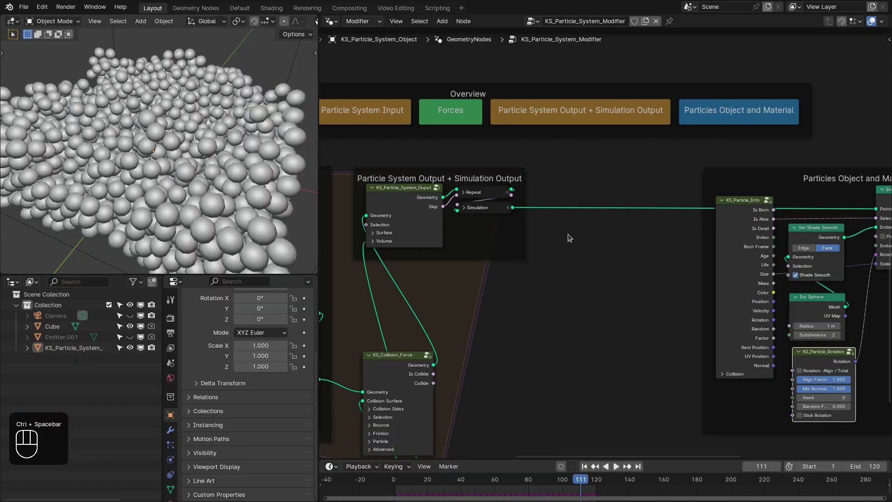
pyautogui.click(586, 228)
pyautogui.click(541, 239)
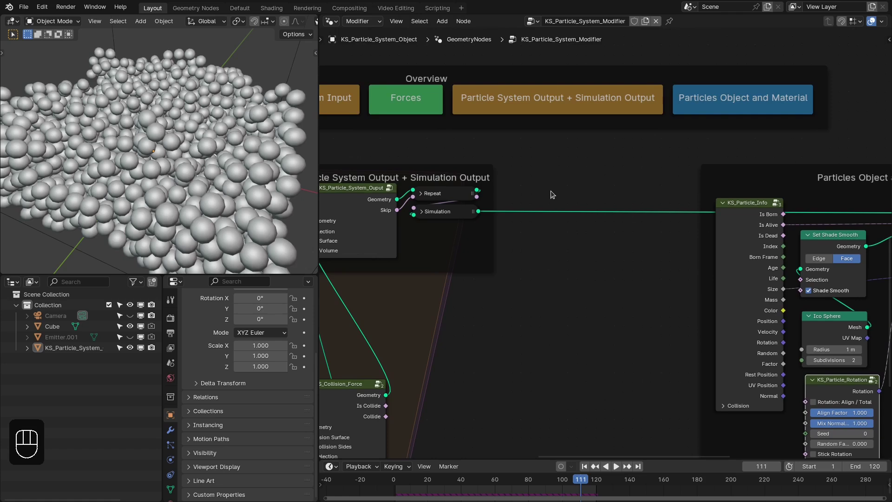
pyautogui.press('shift+a')
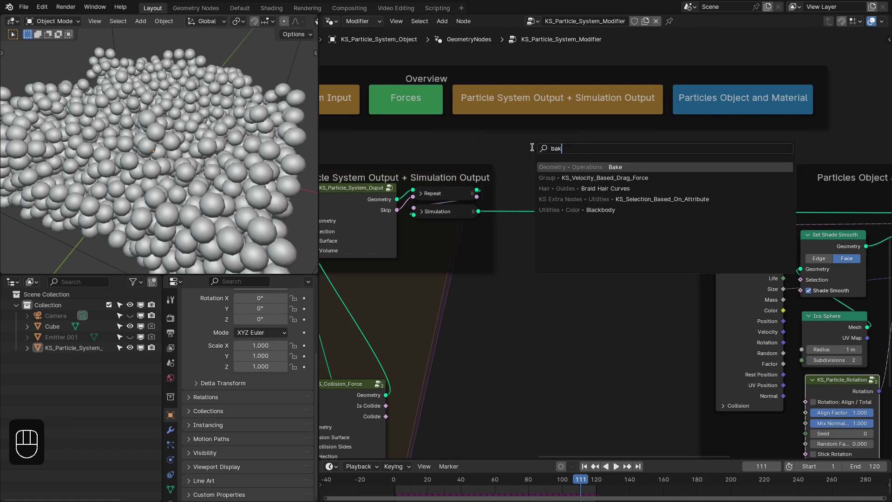
pyautogui.click(533, 216)
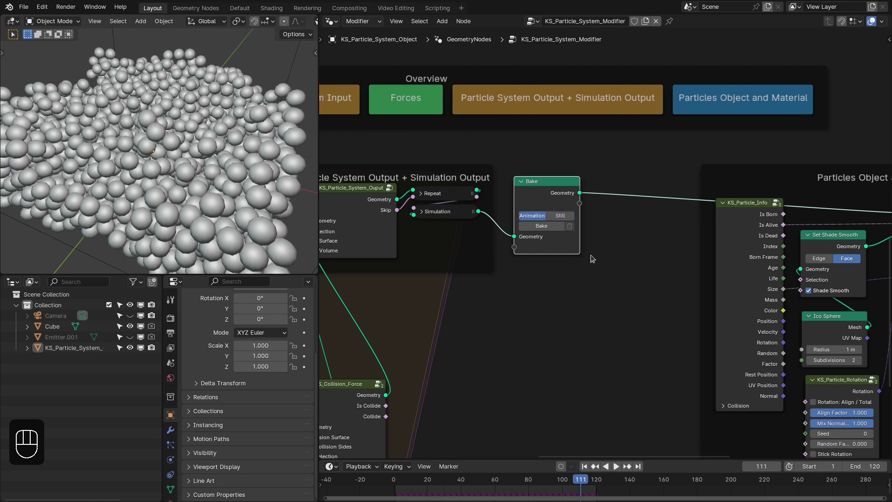
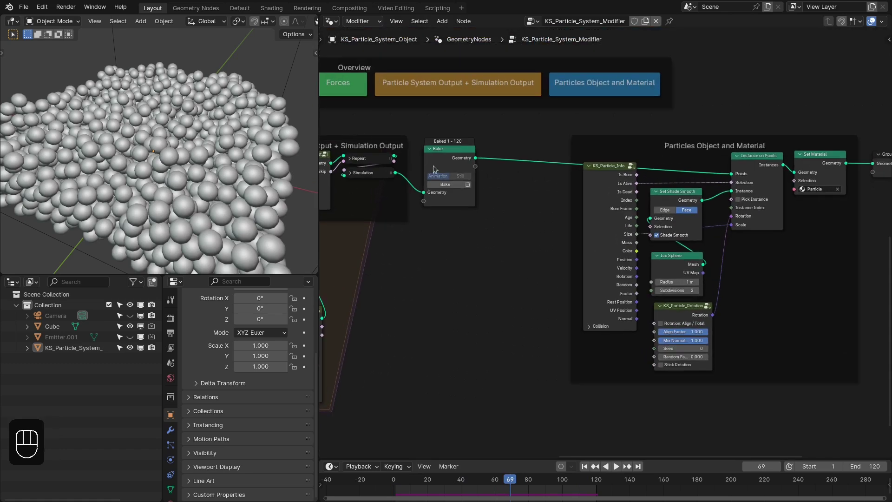
# Step: Bake frames 1–120 and scrub and play through to the last frame of the settled pile
pyautogui.moveTo(472, 135); pyautogui.dragTo(581, 231)
pyautogui.click(693, 293)
pyautogui.click(586, 470)
pyautogui.press('space')
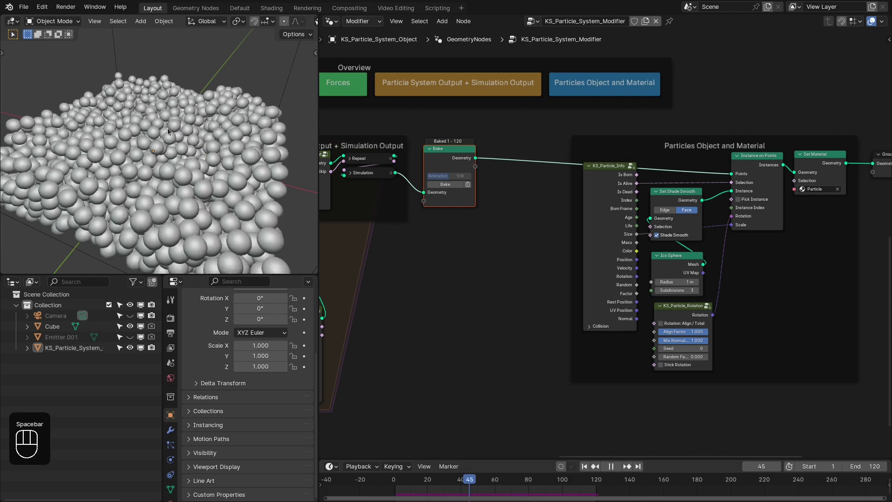
pyautogui.press('space')
pyautogui.click(455, 414)
pyautogui.press('space')
pyautogui.press('space')
pyautogui.press('space')
pyautogui.press('space')
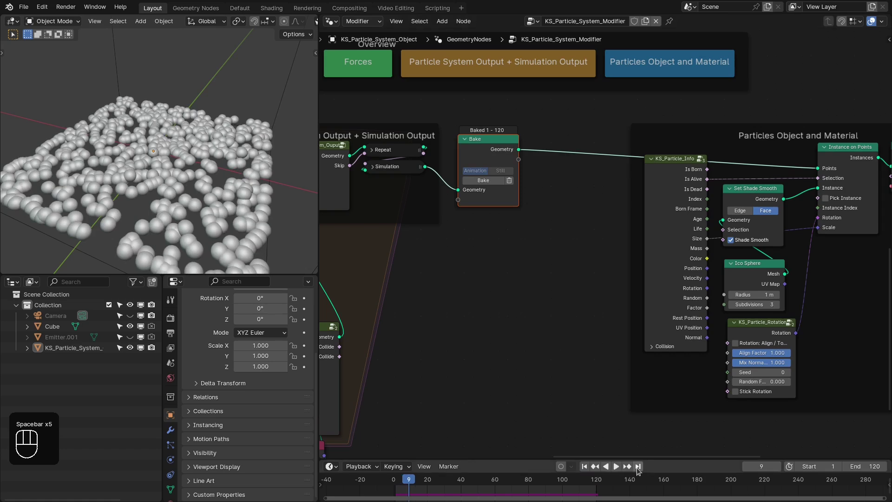
pyautogui.moveTo(639, 470); pyautogui.dragTo(636, 457)
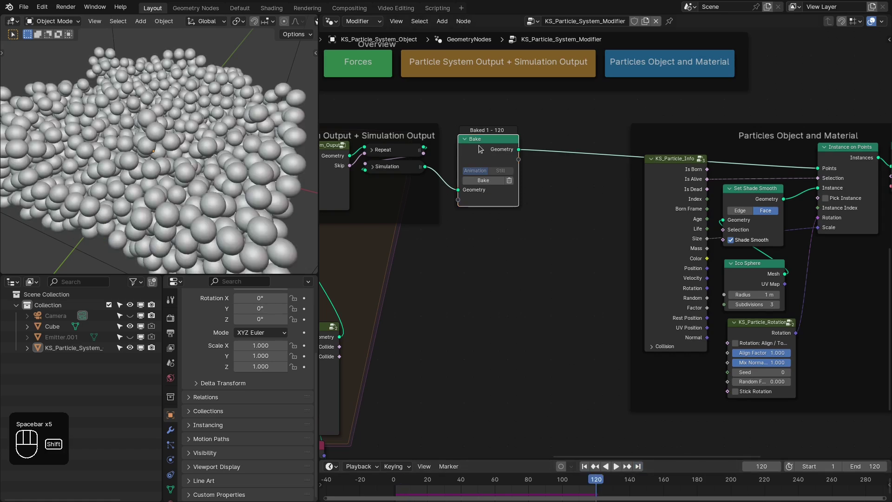
# Step: Duplicate the Bake node, chain it after the first in Still mode and bake frame 120, previewing its output
pyautogui.press('shift+d')
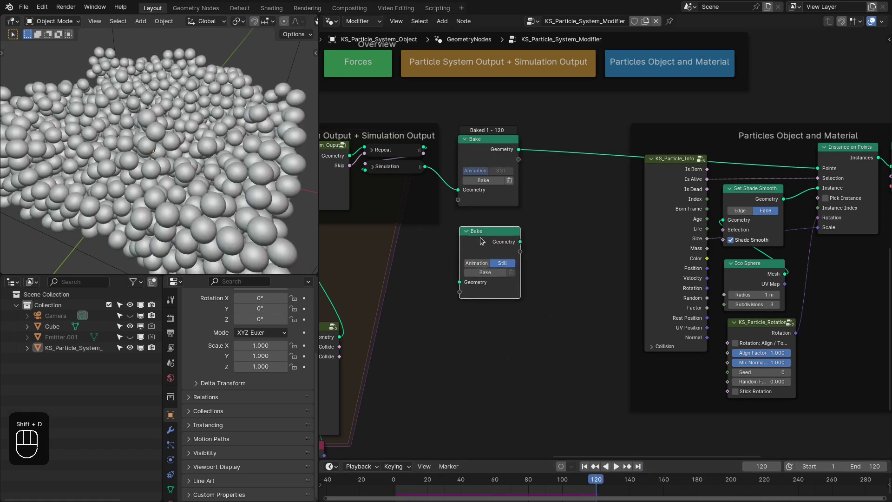
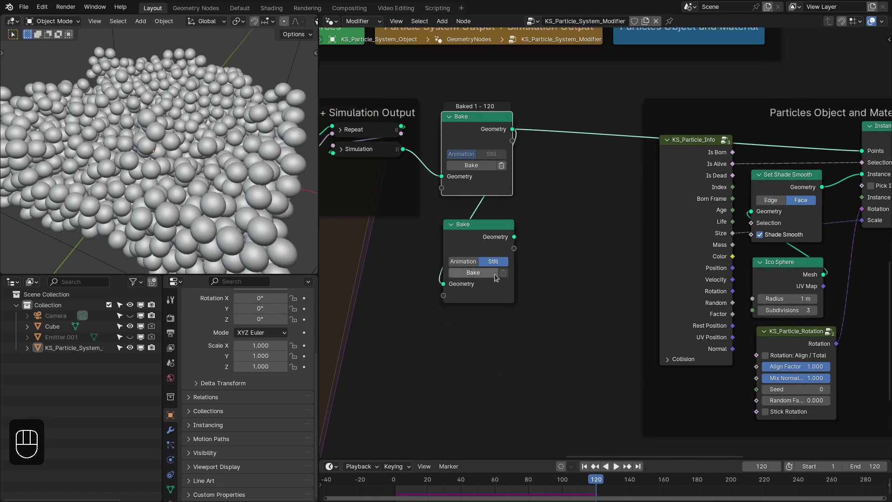
pyautogui.press('KP_7')
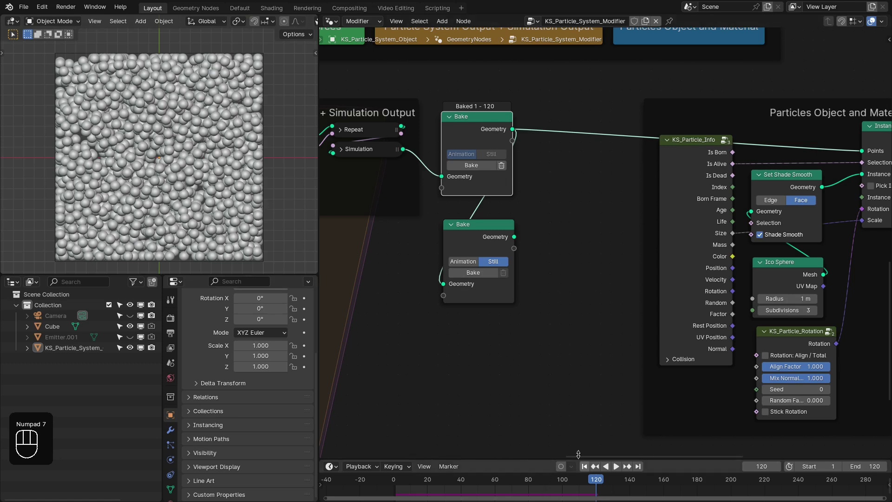
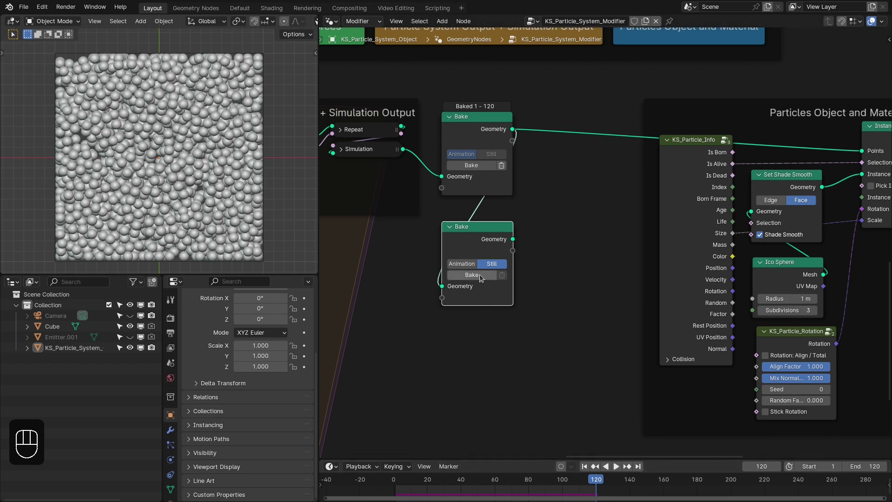
pyautogui.click(484, 279)
pyautogui.moveTo(398, 305); pyautogui.dragTo(417, 319)
pyautogui.click(454, 230)
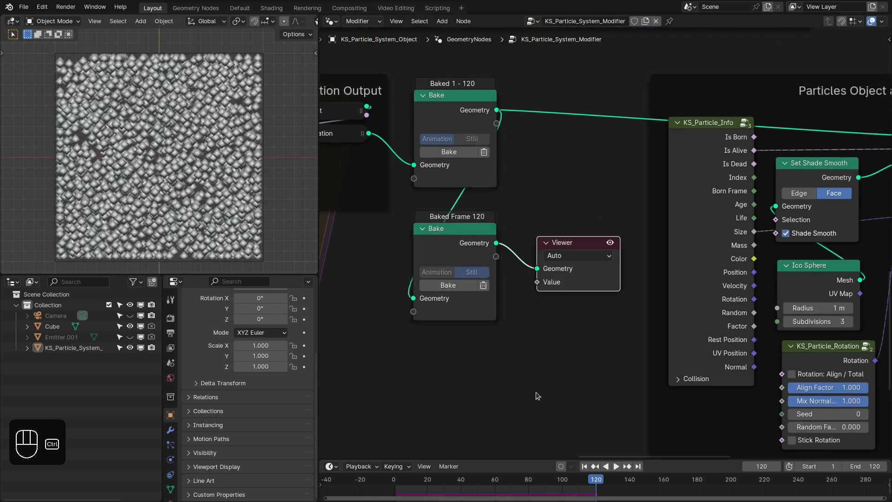
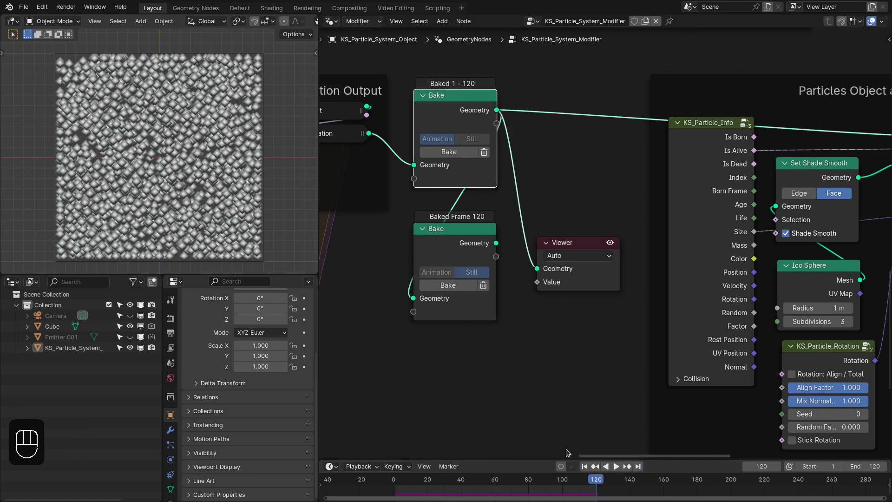
# Step: Compare the two bakes in playback, remove the Viewer node and tidy the node layout
pyautogui.click(556, 485)
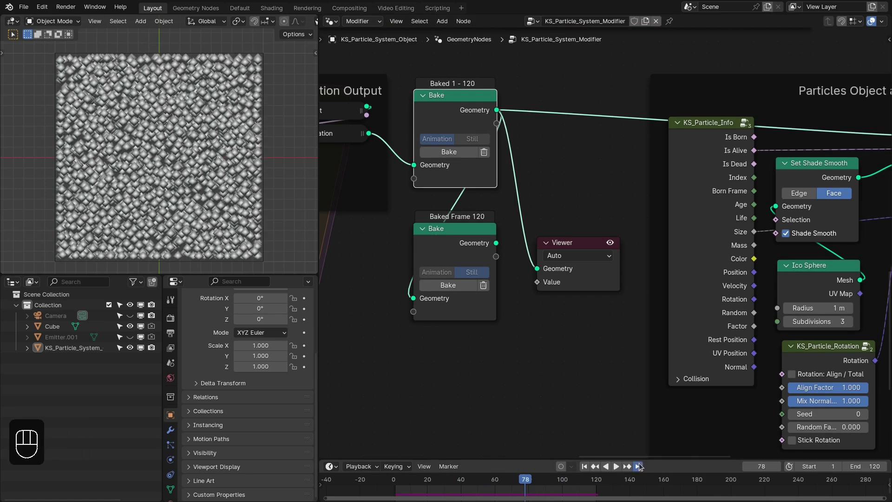
pyautogui.click(571, 278)
pyautogui.press('x')
pyautogui.moveTo(538, 256); pyautogui.dragTo(414, 330)
pyautogui.moveTo(528, 240); pyautogui.dragTo(409, 315)
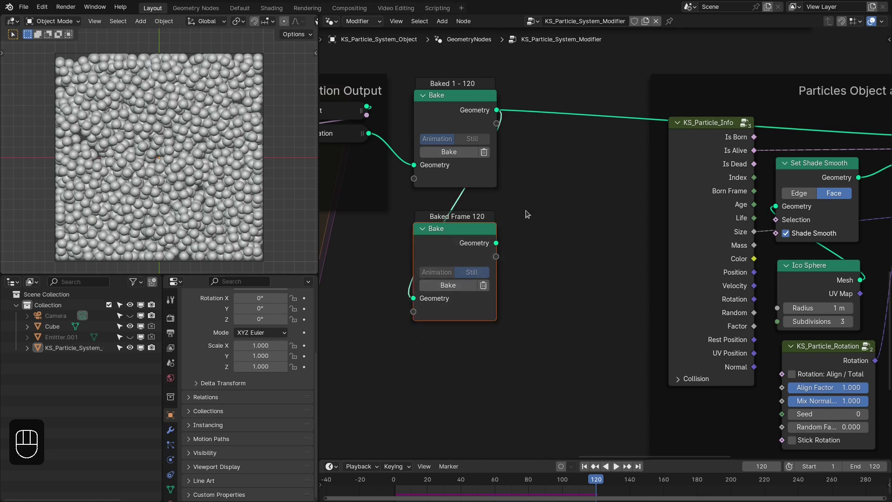
pyautogui.click(470, 93)
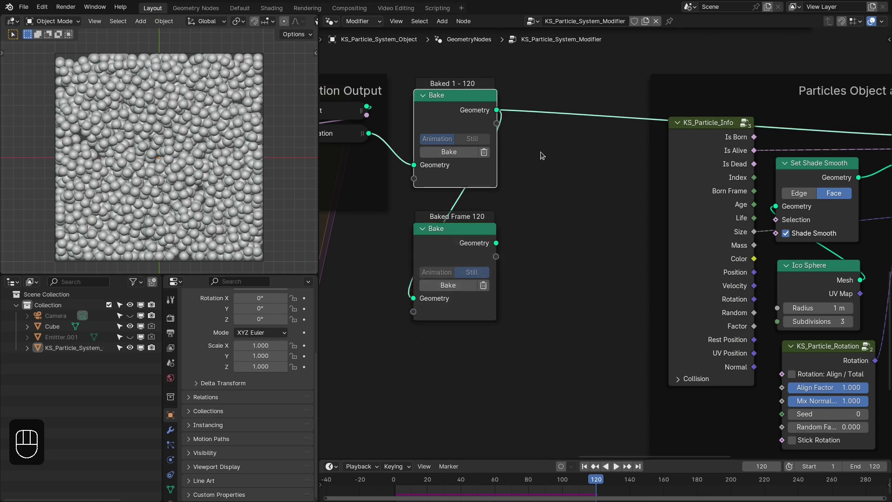
pyautogui.moveTo(541, 230); pyautogui.dragTo(613, 155)
# Step: Add an Image Texture node fed by Position and browse for the emoji image to load
pyautogui.press('shift+a')
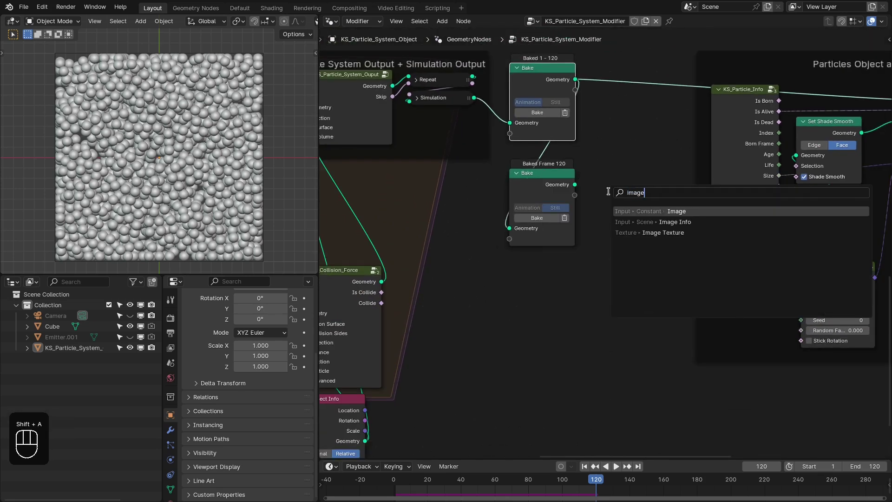
pyautogui.press('Down')
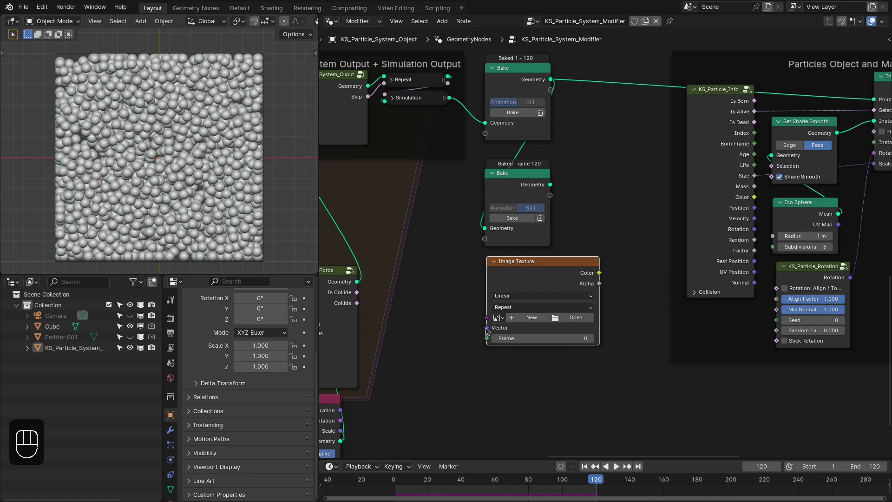
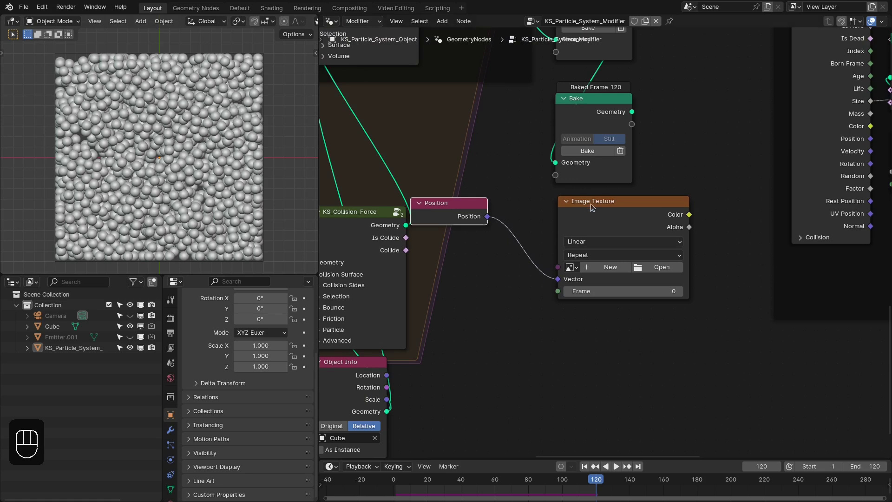
pyautogui.moveTo(535, 228); pyautogui.dragTo(366, 282)
pyautogui.moveTo(382, 256); pyautogui.dragTo(395, 244)
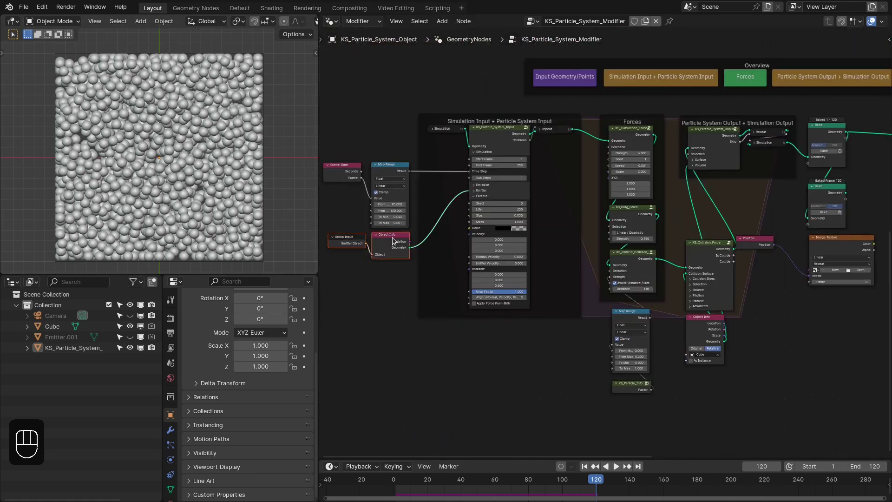
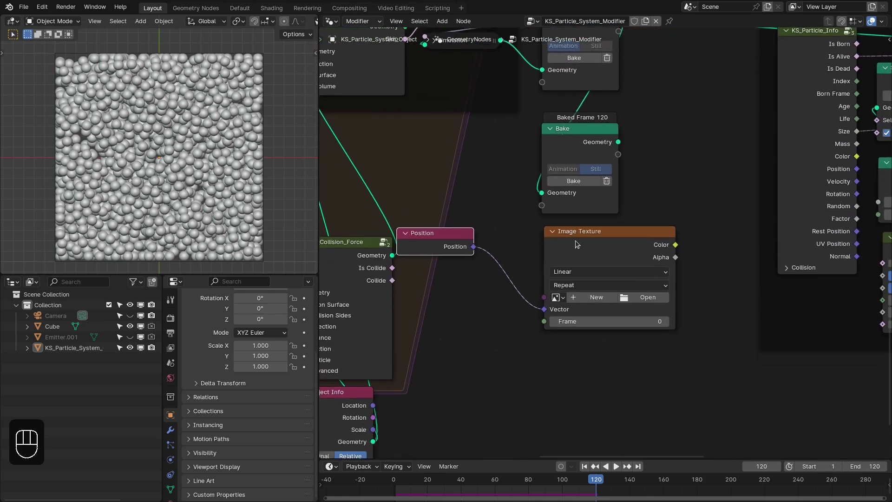
pyautogui.middleClick(578, 245)
pyautogui.click(618, 296)
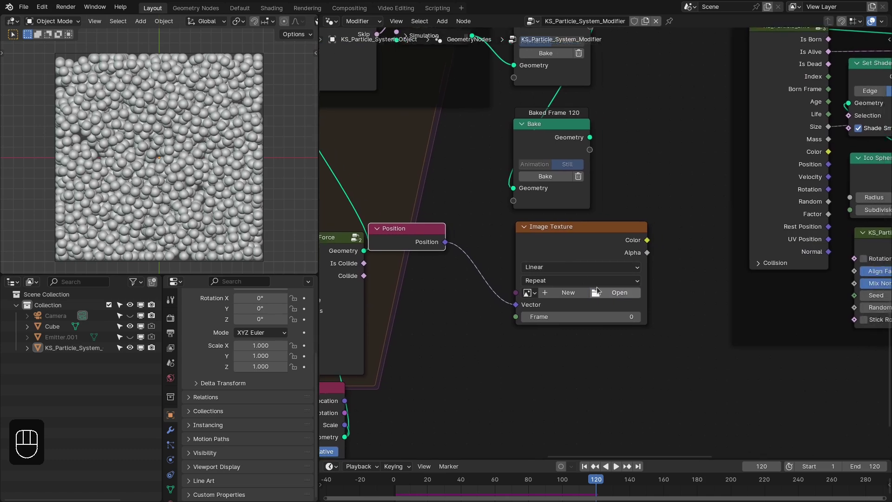
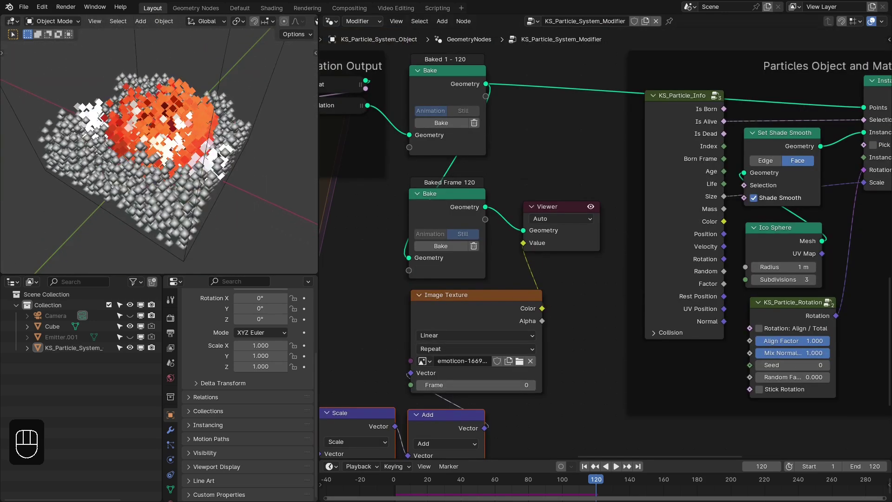
# Step: View the emoji-coloured pile from directly above
pyautogui.press('KP_7')
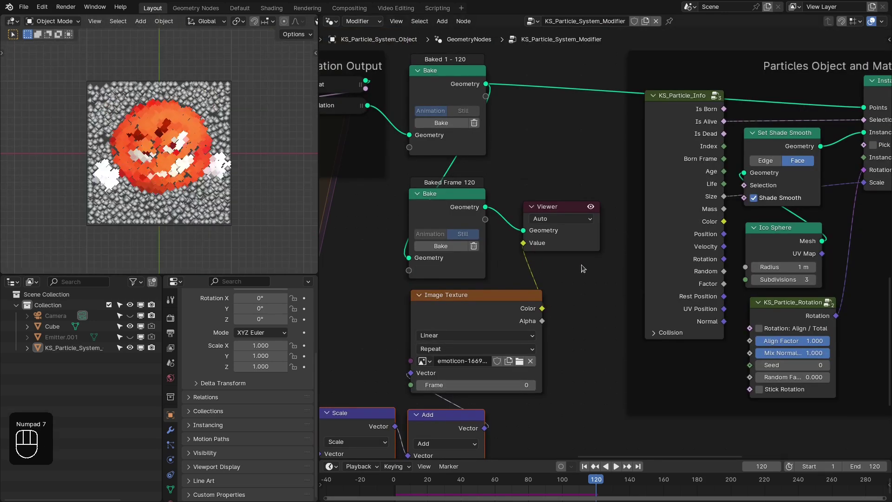
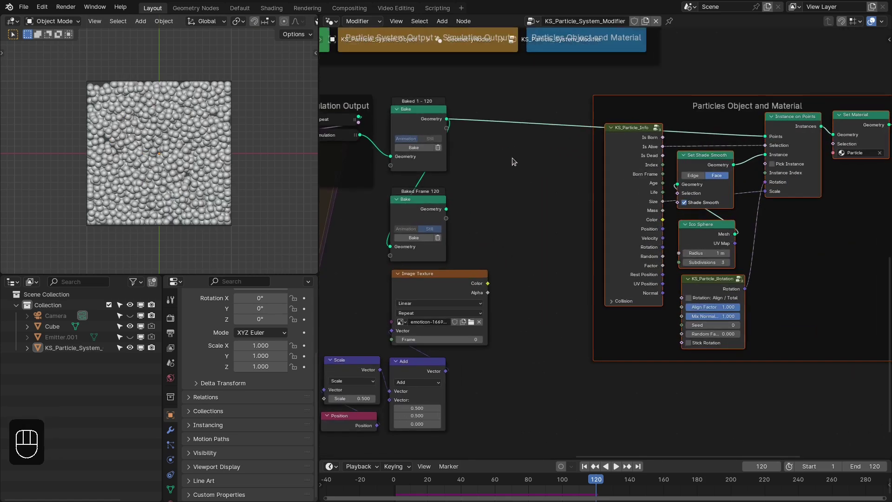
# Step: Add a Sample Index node fed by the still bake geometry and the image colour value
pyautogui.click(622, 198)
pyautogui.rightClick(622, 198)
pyautogui.moveTo(646, 250); pyautogui.dragTo(652, 265)
pyautogui.moveTo(667, 273); pyautogui.dragTo(655, 327)
pyautogui.moveTo(621, 356); pyautogui.dragTo(624, 348)
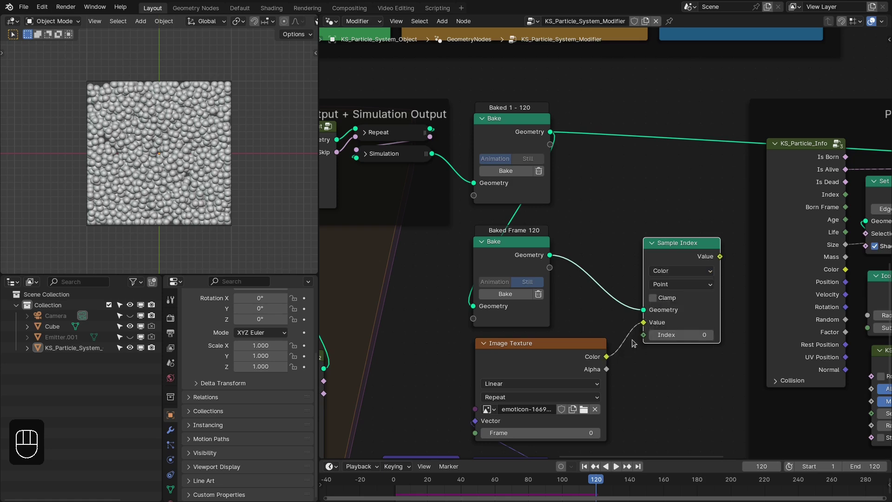
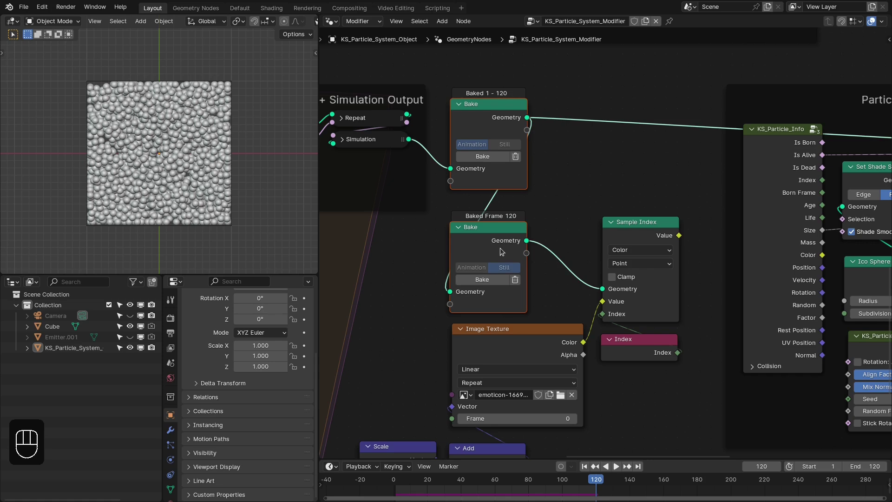
# Step: Link a Viewer node from the top Bake node to preview the sampled colours
pyautogui.moveTo(576, 120); pyautogui.dragTo(496, 159)
pyautogui.click(483, 263)
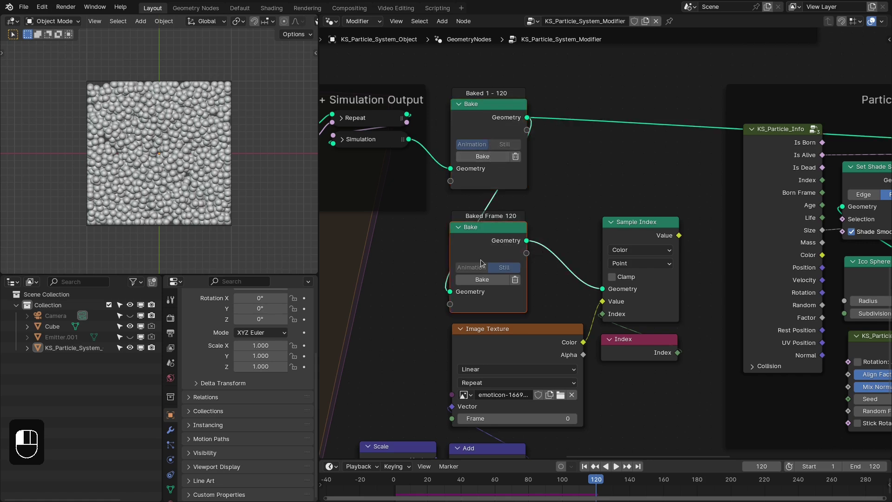
pyautogui.moveTo(654, 378); pyautogui.dragTo(675, 328)
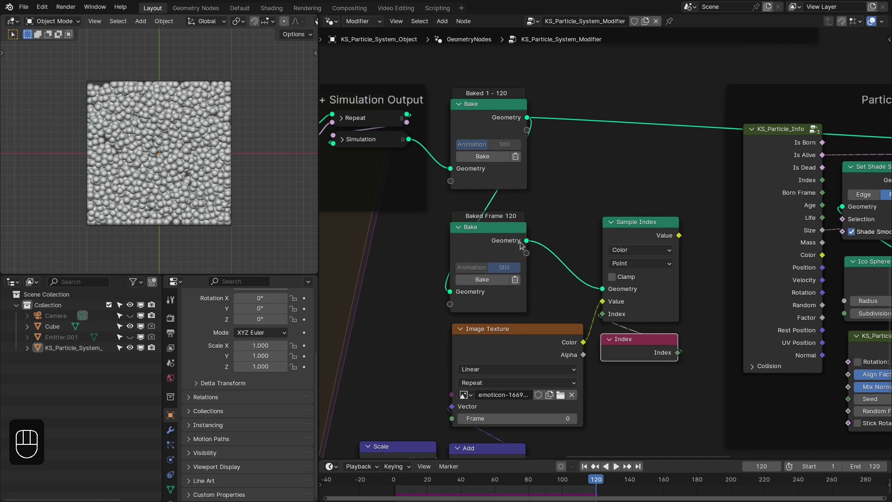
pyautogui.click(470, 245)
pyautogui.moveTo(516, 112); pyautogui.dragTo(516, 129)
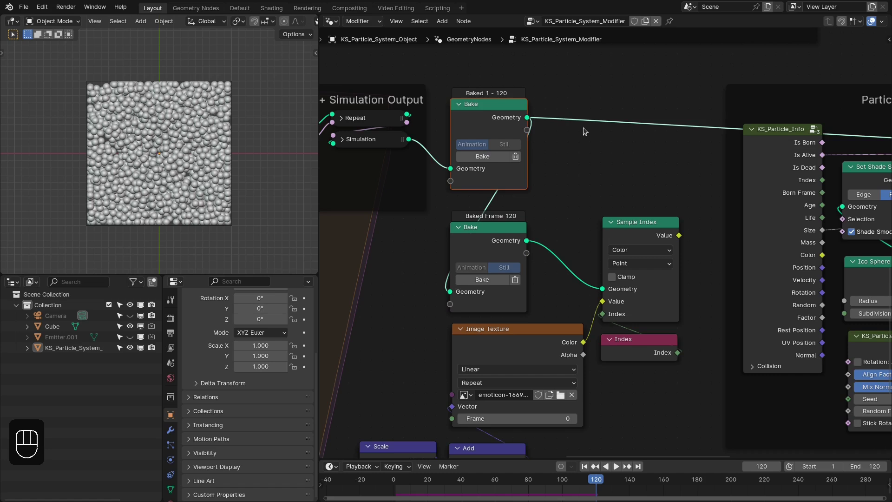
pyautogui.middleClick(556, 172)
pyautogui.click(490, 157)
pyautogui.click(606, 270)
# Step: Play the simulation to check the colours, remove the viewer link and bring up the Add node menu
pyautogui.press('space')
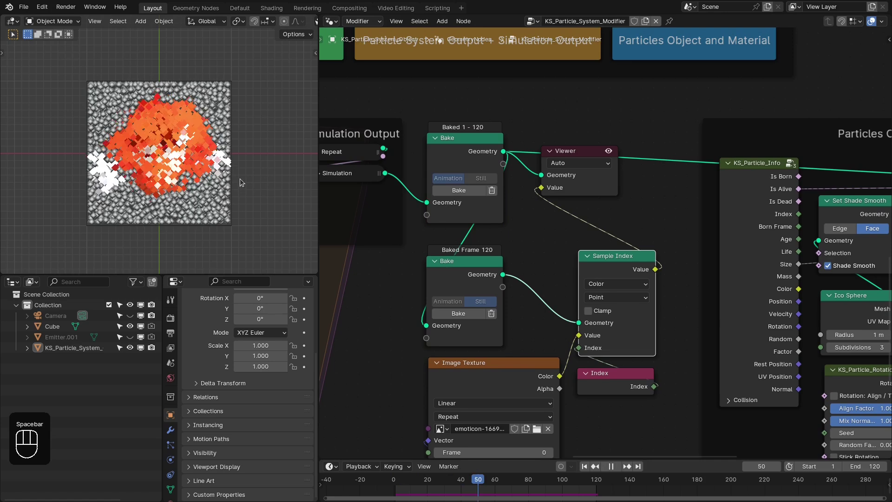
pyautogui.press('space')
pyautogui.click(587, 186)
pyautogui.press('x')
pyautogui.press('shift+a')
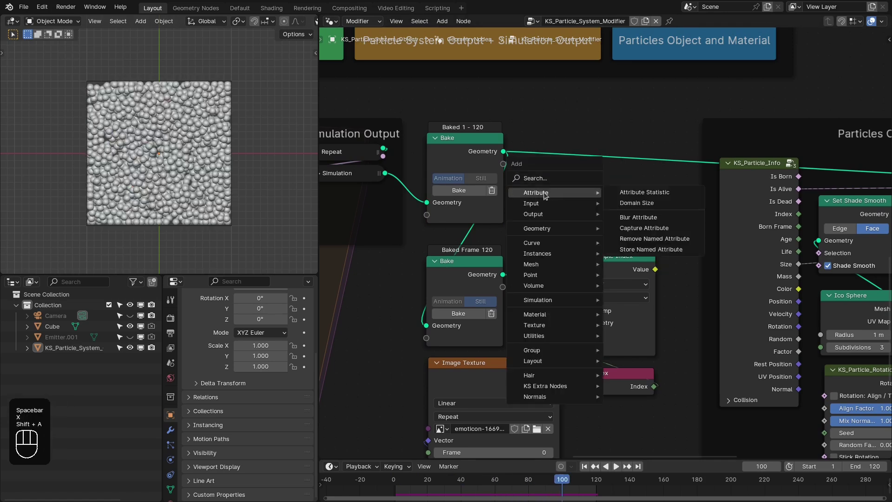
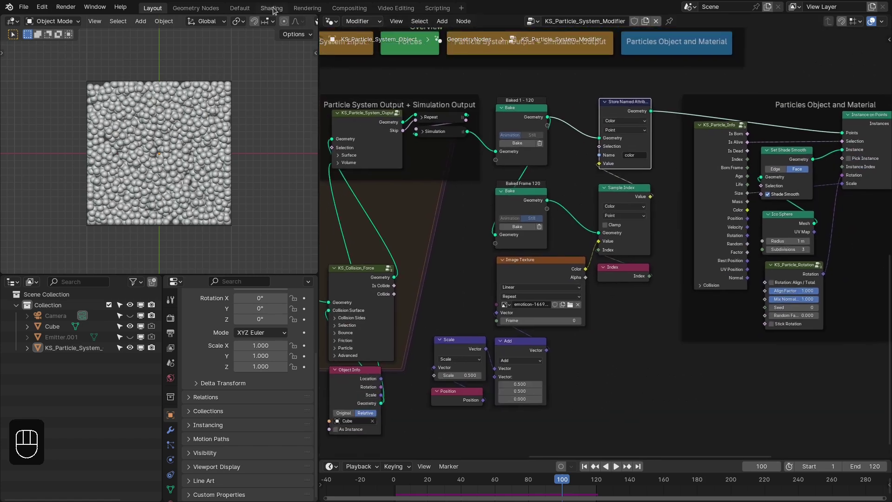
# Step: Switch the viewport to material preview shading and select the old emission setup nodes
pyautogui.press('z')
pyautogui.press('KP_7')
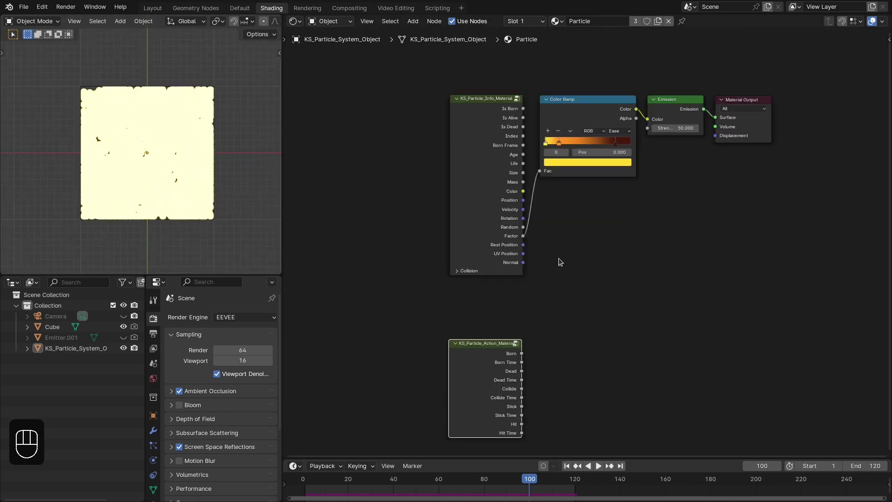
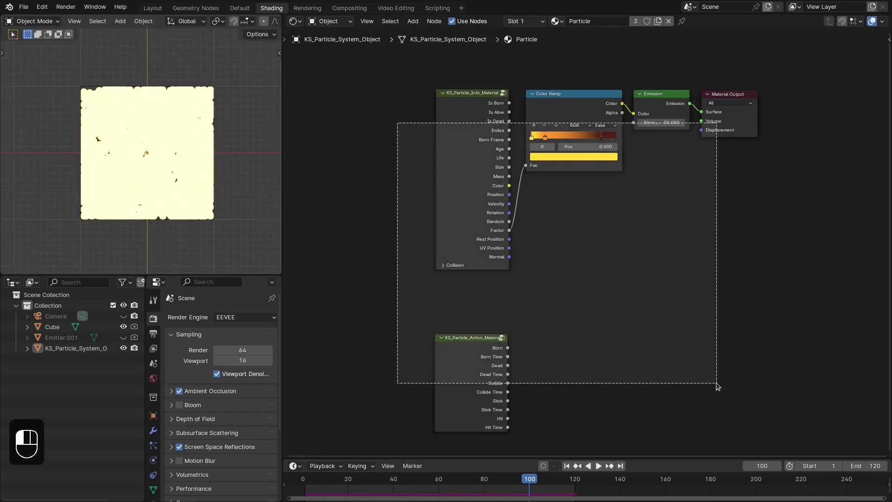
pyautogui.moveTo(403, 131); pyautogui.dragTo(493, 222)
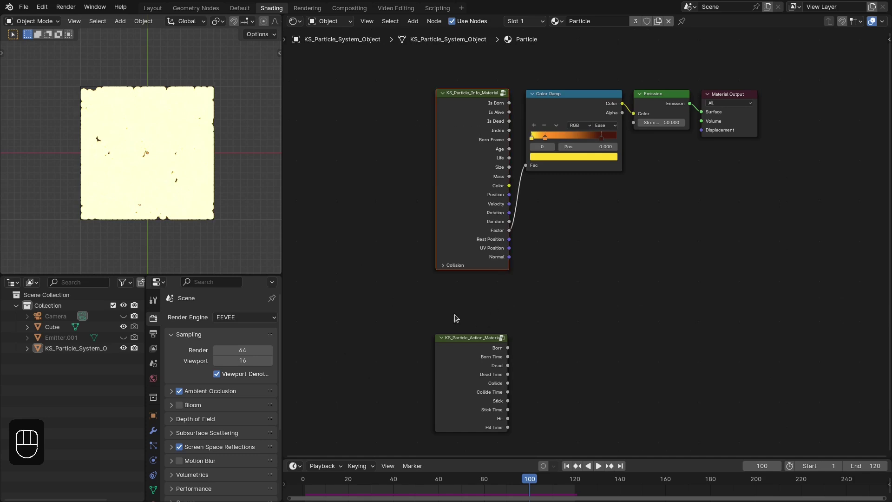
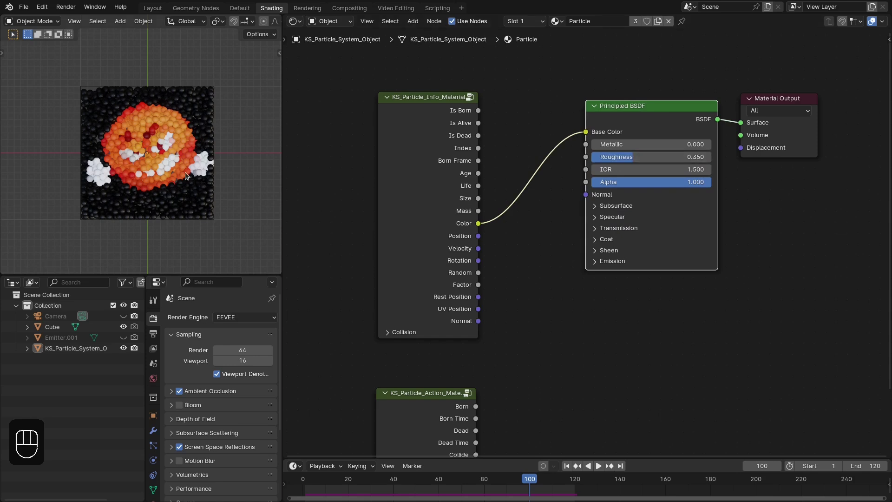
# Step: Orbit around the pile to inspect the emoji-coloured particles with the Principled material
pyautogui.middleClick(189, 146)
pyautogui.middleClick(167, 132)
pyautogui.moveTo(200, 82); pyautogui.dragTo(156, 111)
pyautogui.moveTo(164, 131); pyautogui.dragTo(170, 96)
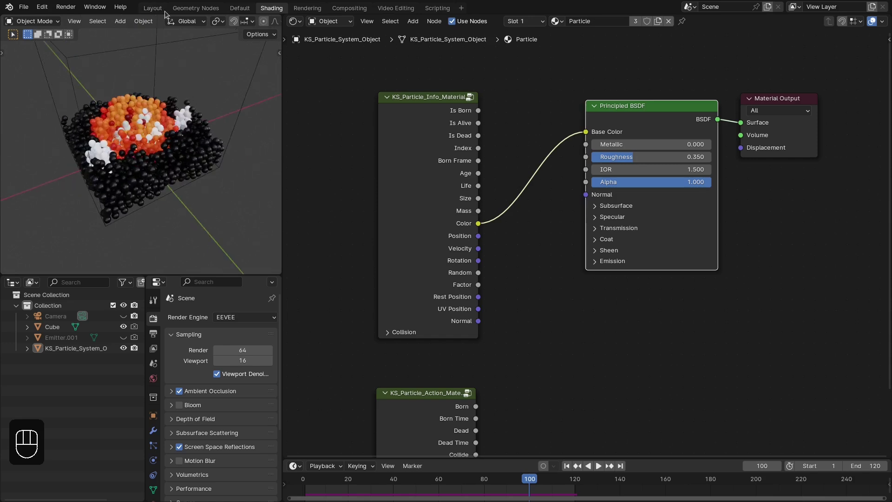
# Step: Rewind and play the simulation from above to watch the emoji form, then start choosing another texture image
pyautogui.click(165, 79)
pyautogui.press('z')
pyautogui.press('shift+Left')
pyautogui.press('space')
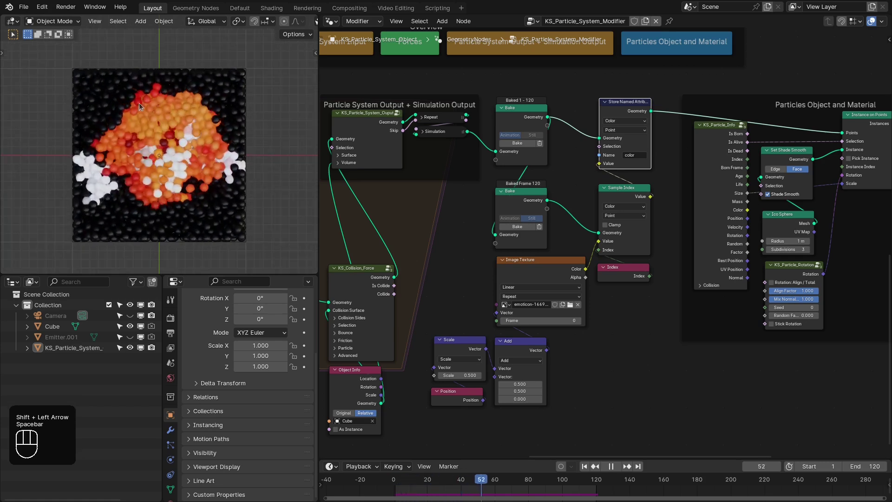
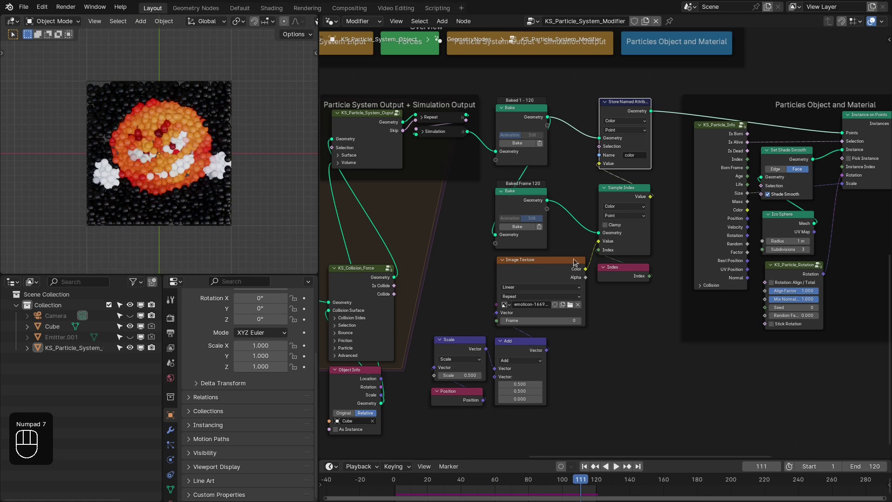
pyautogui.click(563, 327)
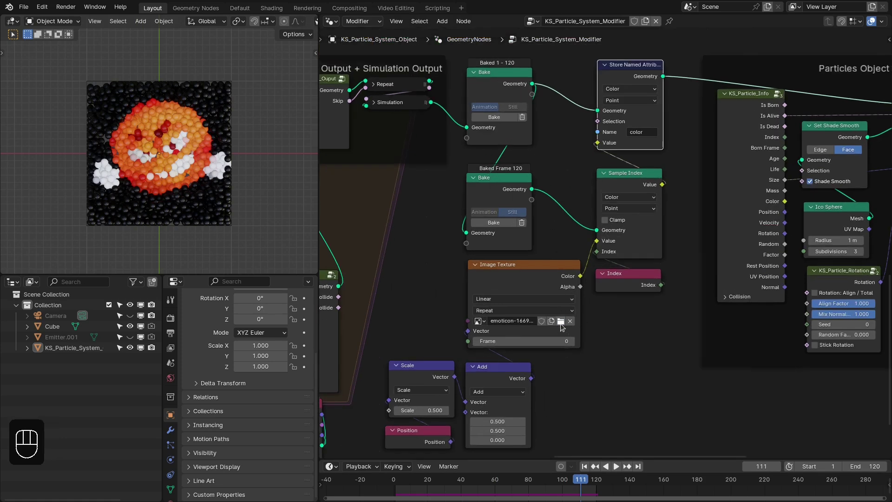
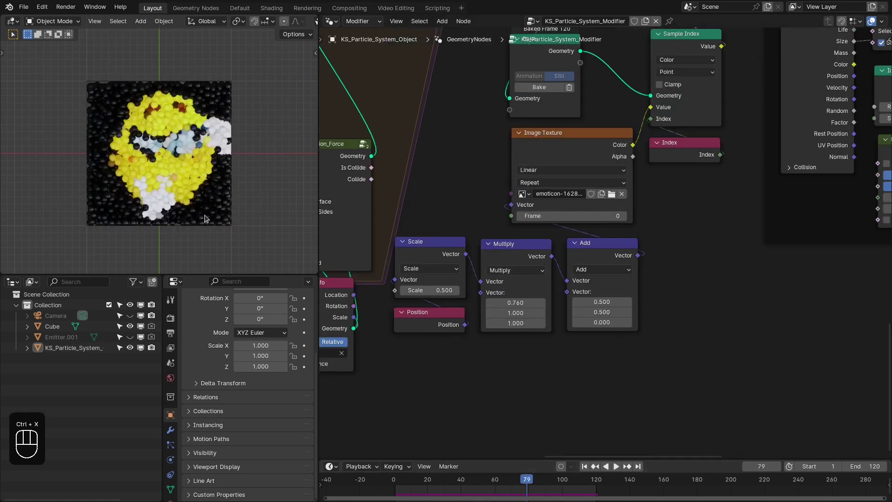
# Step: Play the simulation and orbit to view the sunglasses emoji pile in perspective
pyautogui.press('space')
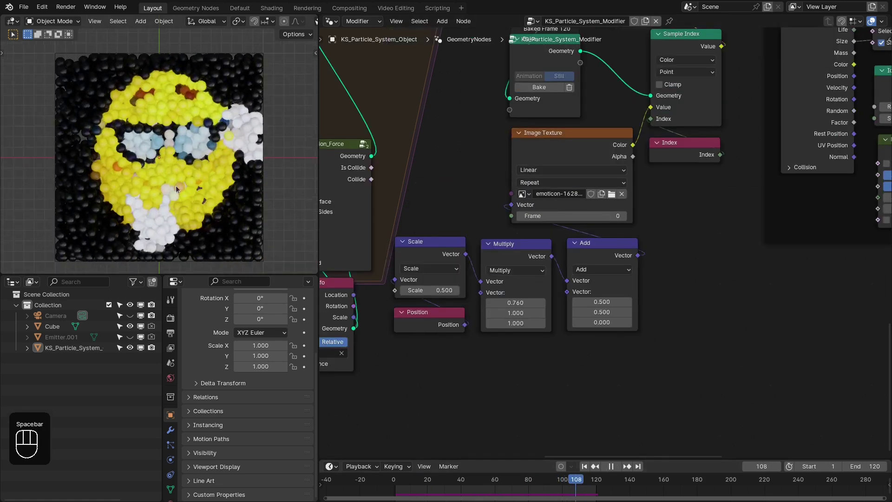
pyautogui.moveTo(213, 118); pyautogui.dragTo(193, 164)
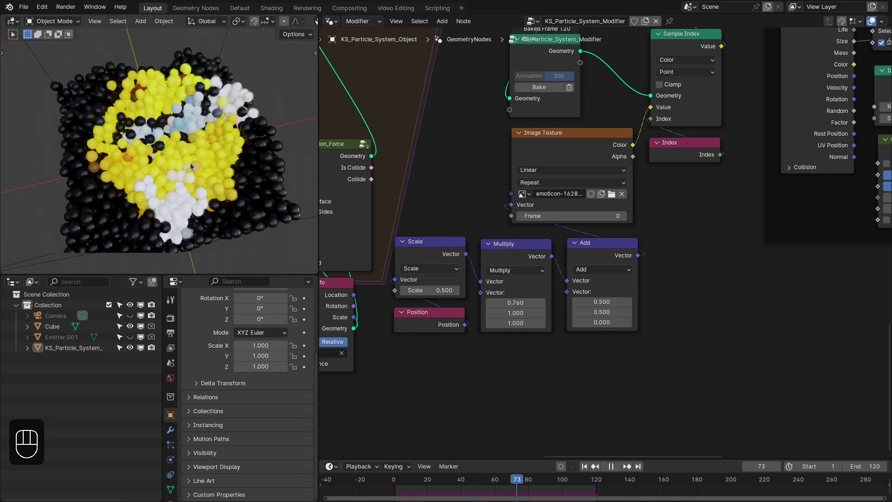
pyautogui.middleClick(193, 183)
# Step: Maximize the node editor to survey the full particle node tree
pyautogui.press('ctrl+space')
pyautogui.click(511, 265)
pyautogui.click(646, 353)
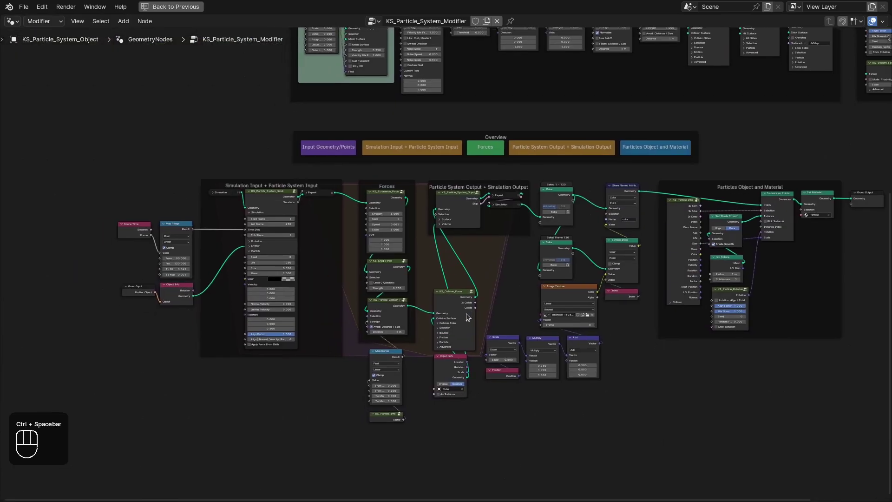
# Step: Box-select all the labelled node frames of the particle tree to inspect them
pyautogui.moveTo(107, 175); pyautogui.dragTo(468, 419)
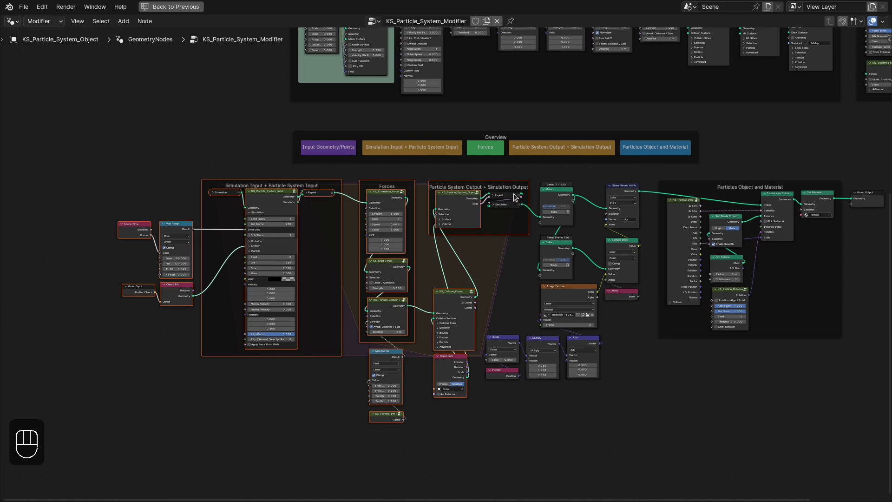
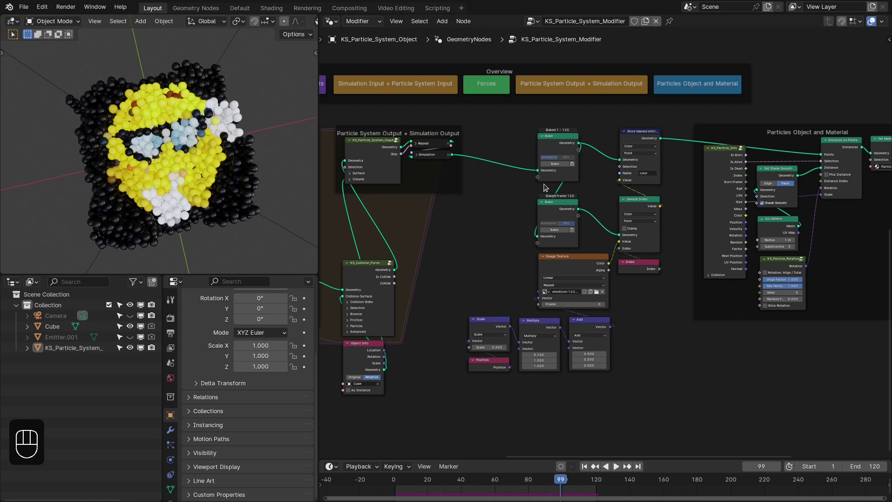
# Step: Switch to the Circle scene and select the circle emitter's particle object
pyautogui.moveTo(230, 158); pyautogui.dragTo(235, 126)
pyautogui.click(237, 180)
pyautogui.click(197, 178)
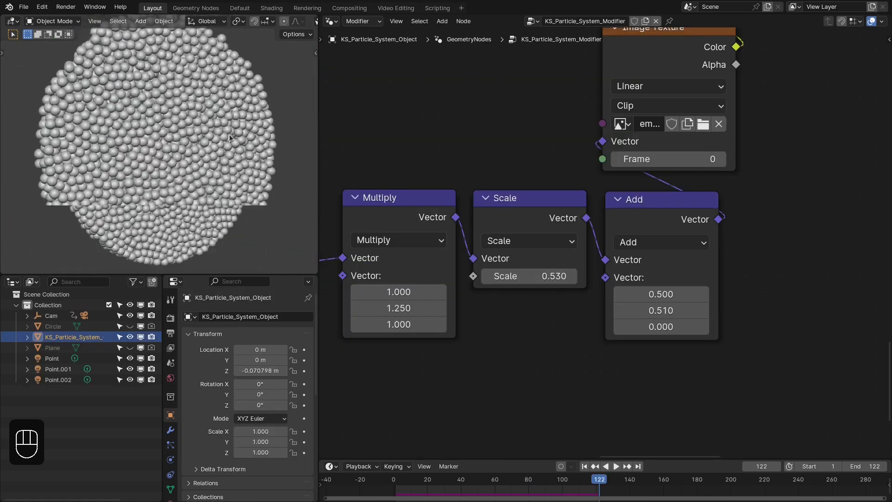
pyautogui.press('z')
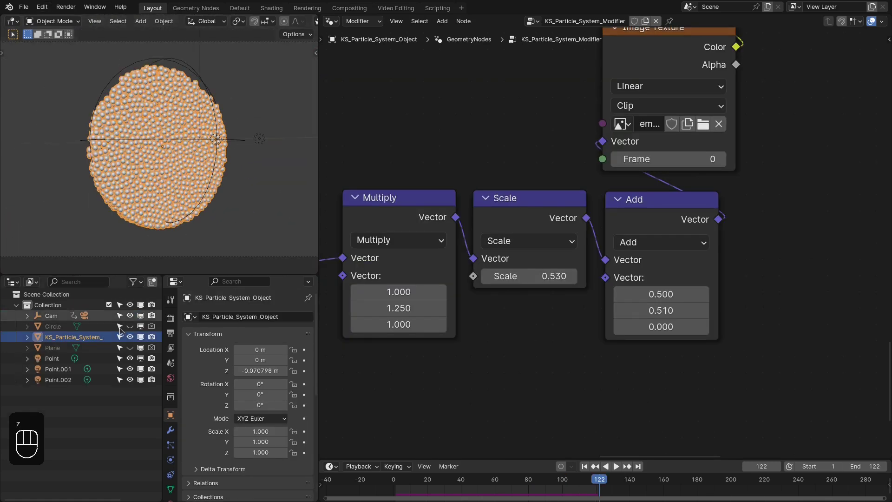
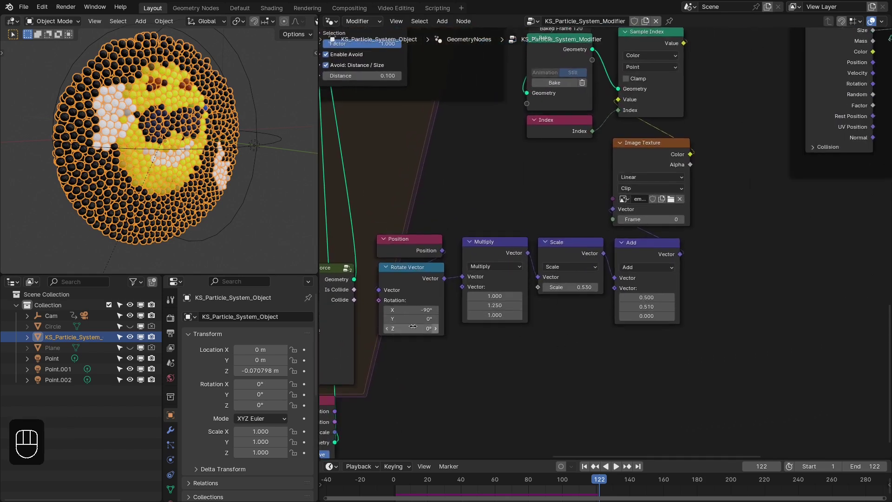
# Step: Adjust the Rotate Vector node to -90° on X for the sampling coordinates
pyautogui.moveTo(400, 350); pyautogui.dragTo(420, 292)
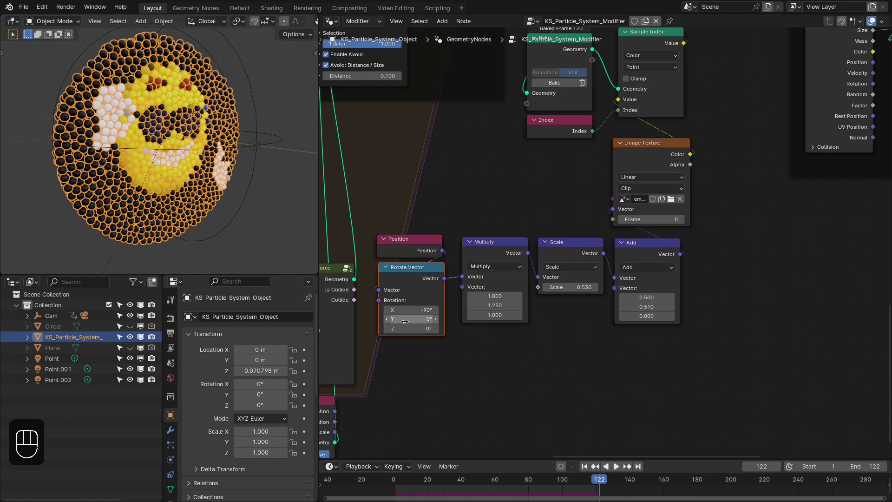
pyautogui.middleClick(128, 170)
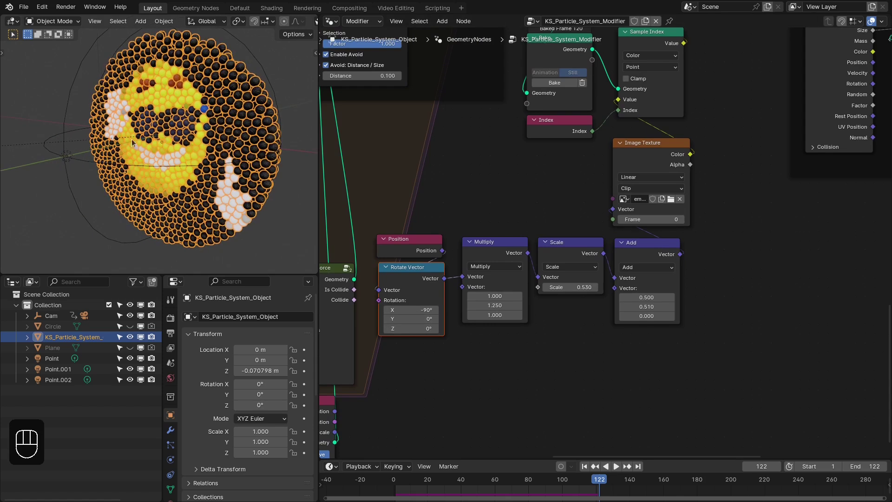